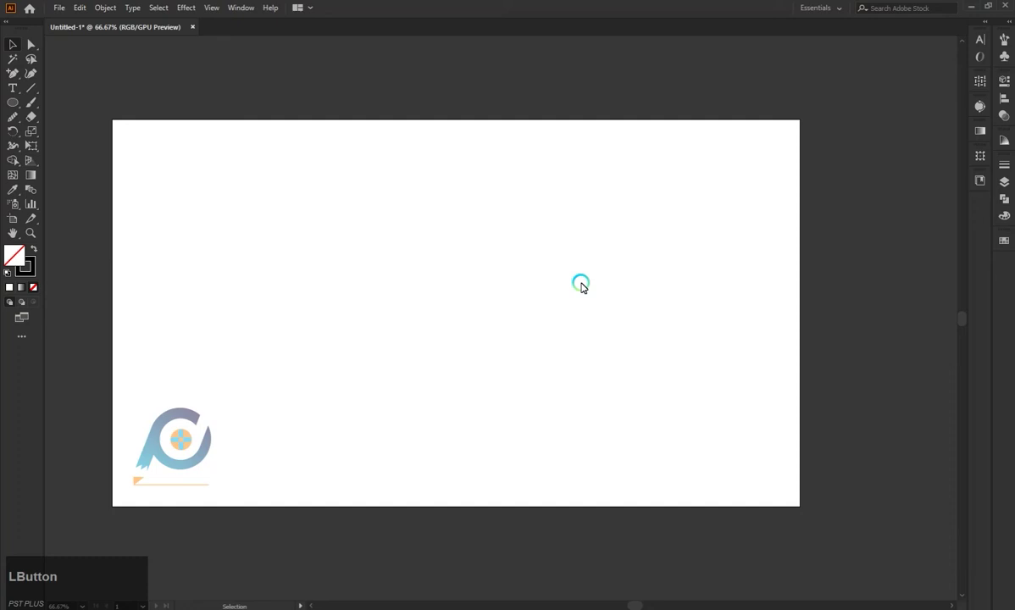
Draw a tall hexagon near the page centre with the Polygon tool and round its corners.
right_click(18, 109)
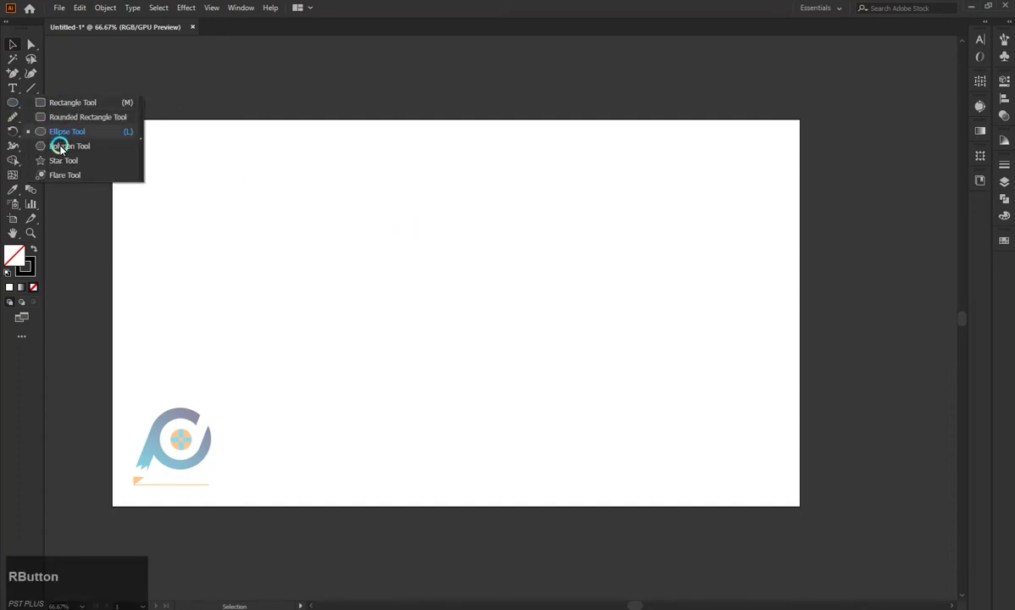
click(61, 149)
click(490, 325)
click(606, 235)
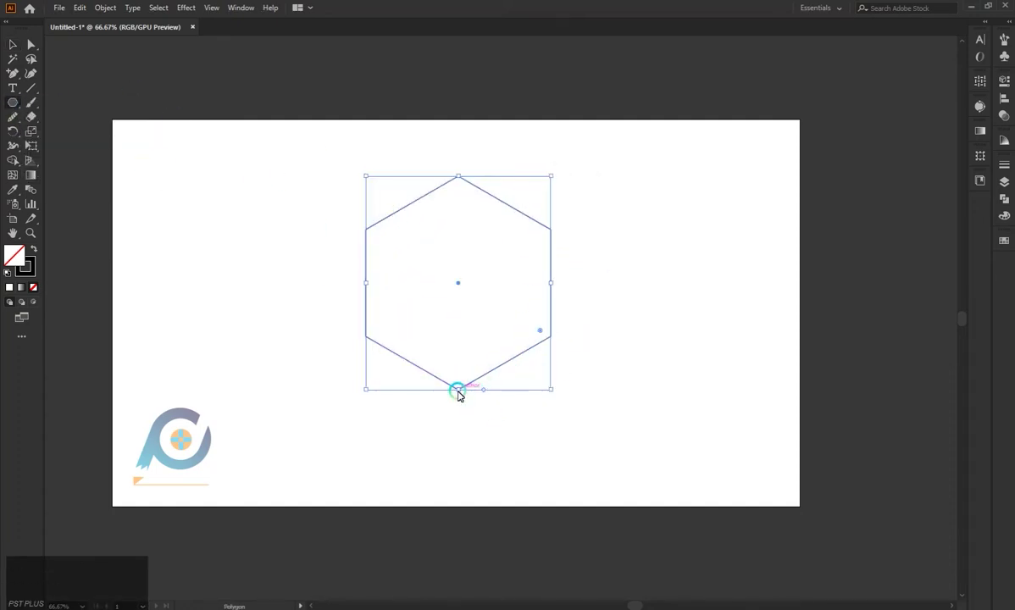
click(465, 425)
click(35, 47)
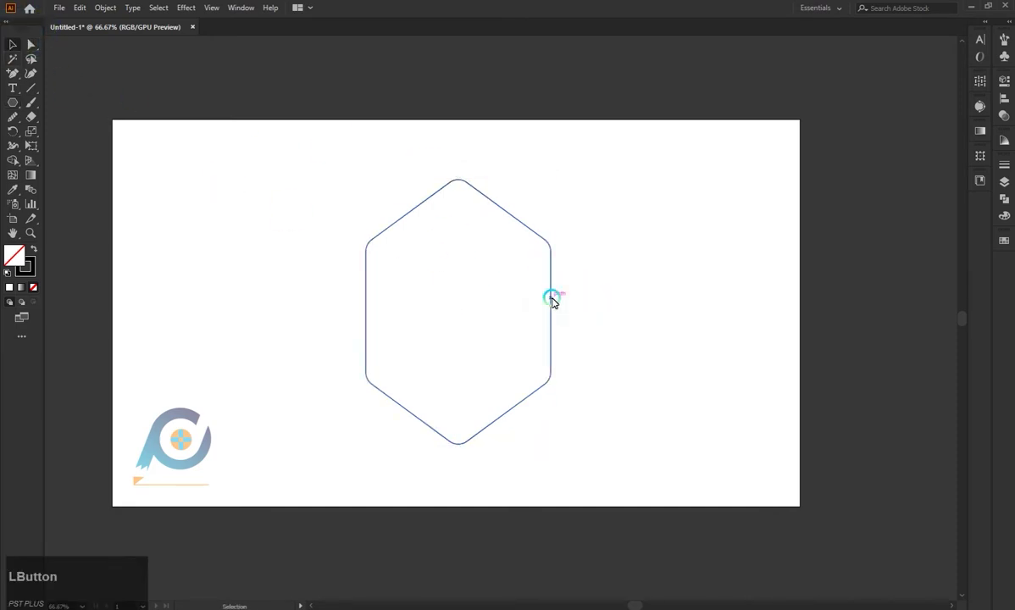
Alt-drag a copy of the rounded hexagon to the left and enlarge it slightly.
click(553, 263)
click(550, 262)
click(449, 135)
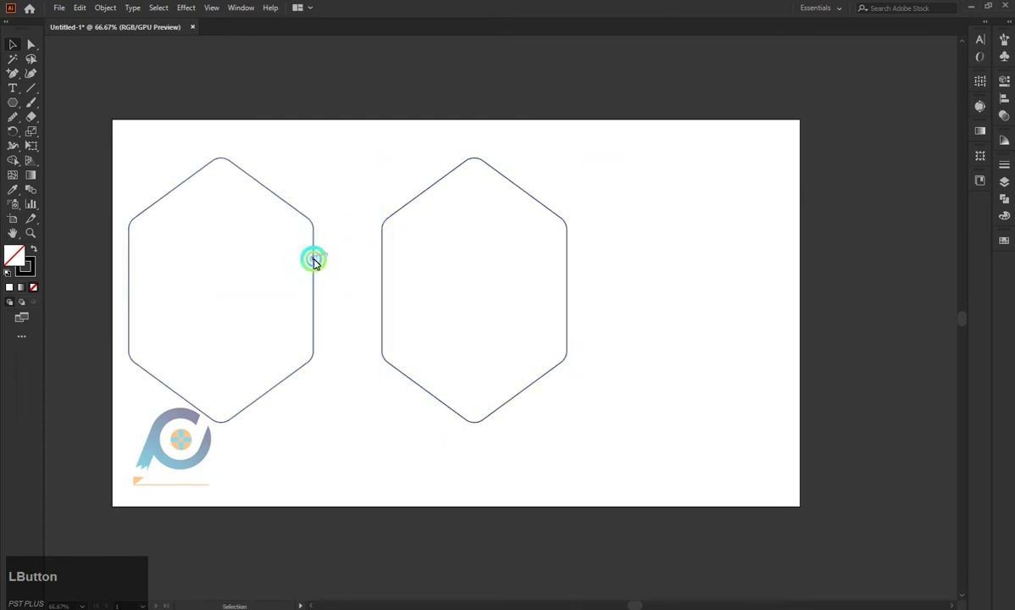
click(479, 429)
click(477, 293)
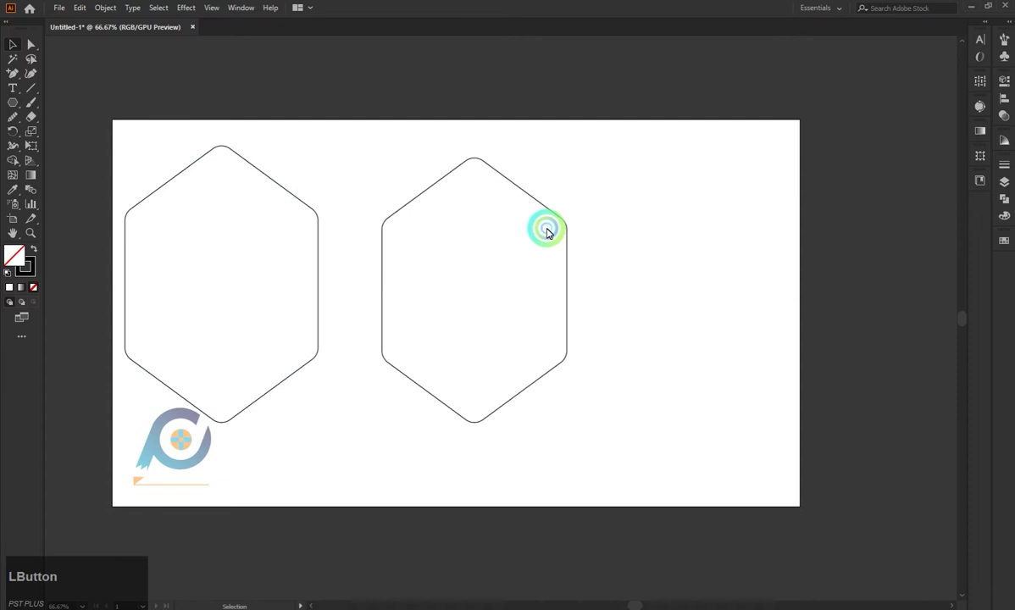
scroll(up, 3)
scroll(down, 3)
scroll(up, 3)
click(656, 231)
scroll(down, 3)
scroll(up, 3)
click(281, 287)
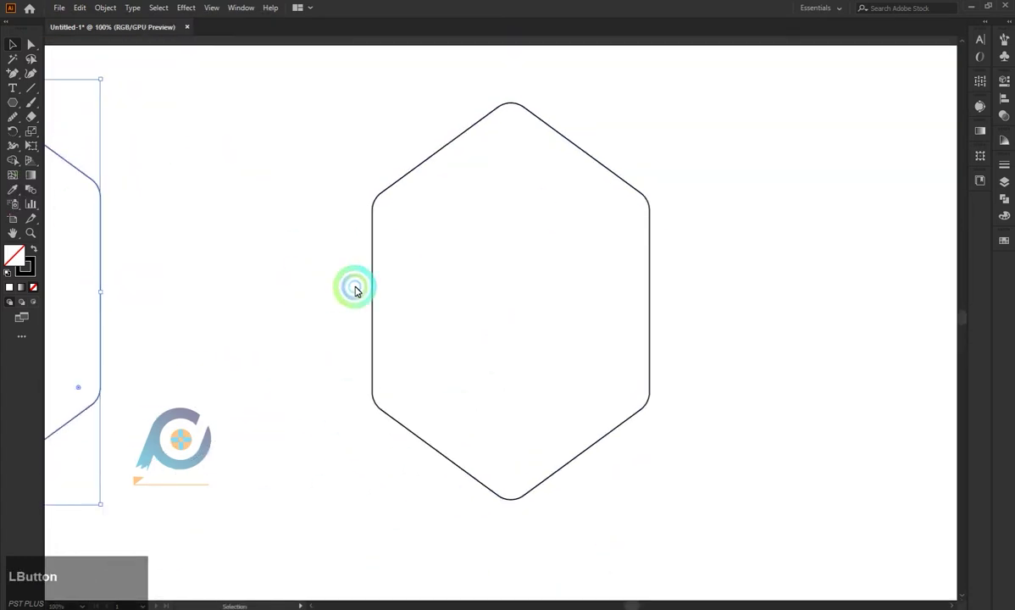
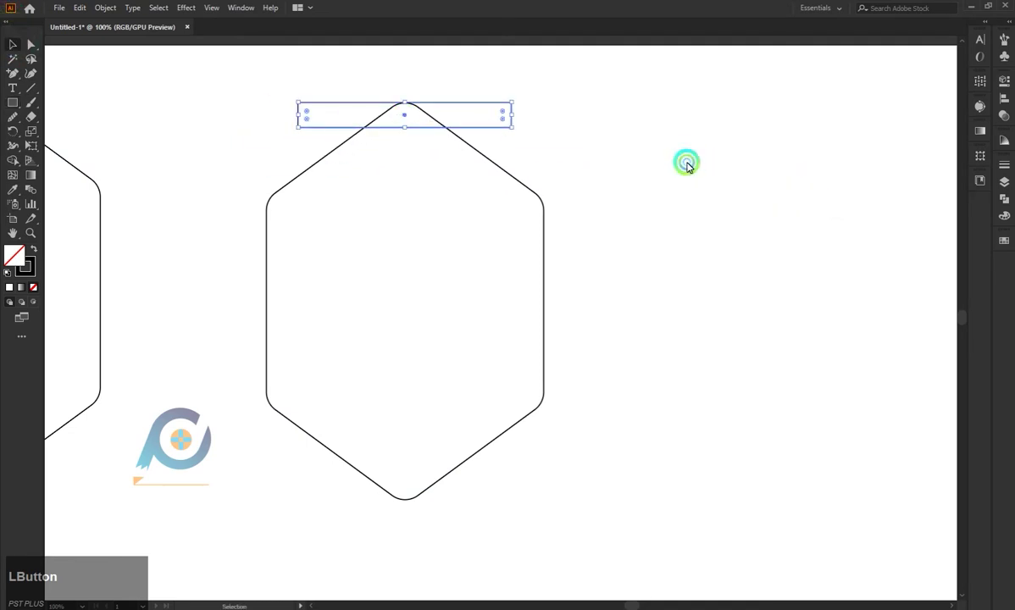
Slice the hexagon top into stripes with rectangles and Shape Builder, then add a lower band rectangle.
click(424, 163)
click(295, 185)
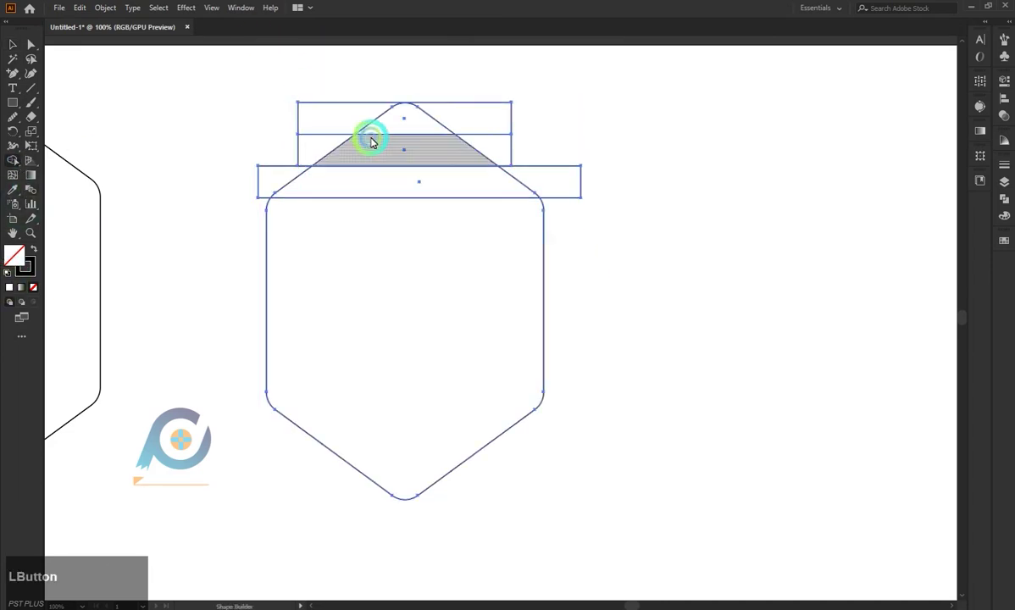
double_click(347, 127)
click(411, 120)
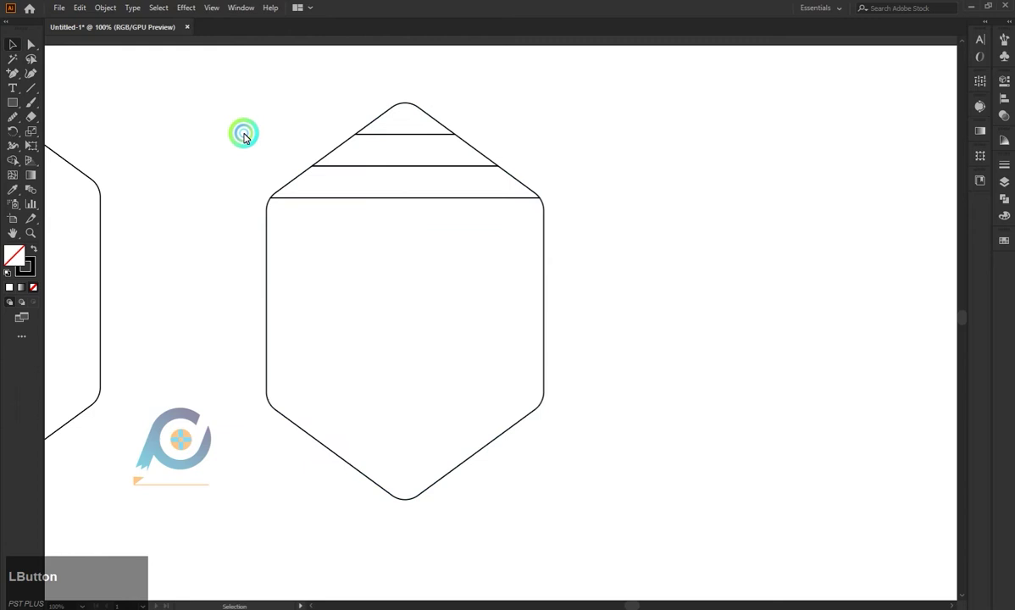
click(272, 342)
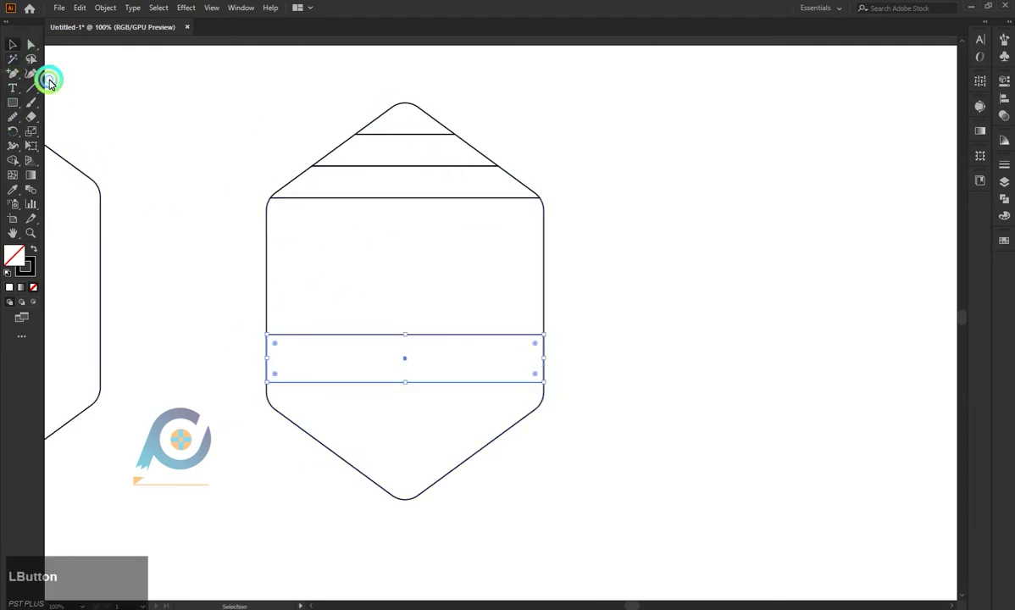
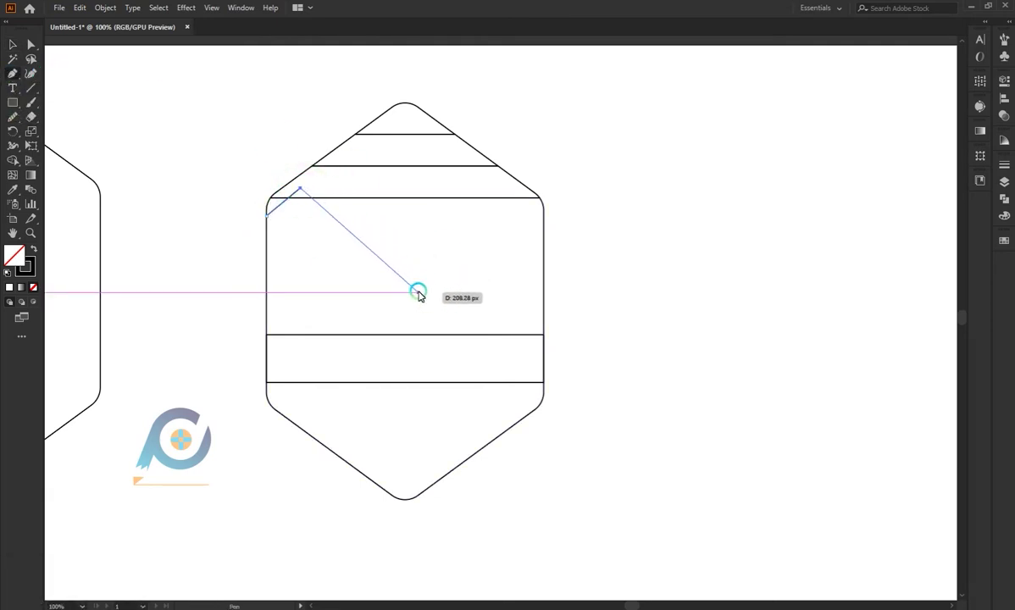
Finish the first dune outline and draw the second dune's peak with the Pen tool.
click(424, 293)
key(Escape)
click(331, 217)
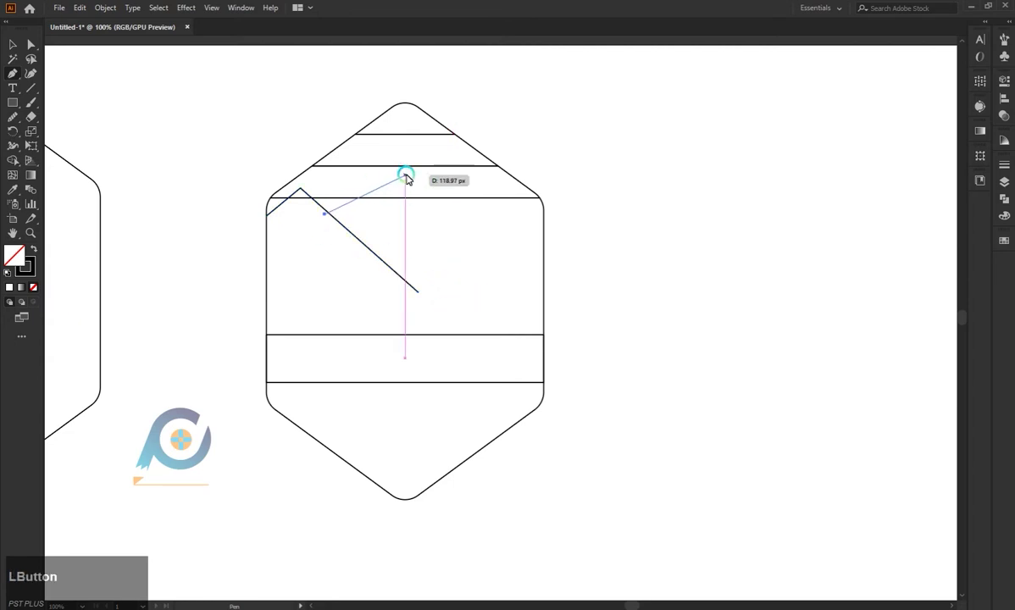
click(405, 172)
click(559, 257)
key(Escape)
Start a third dune outline with its peak point.
click(357, 337)
click(475, 242)
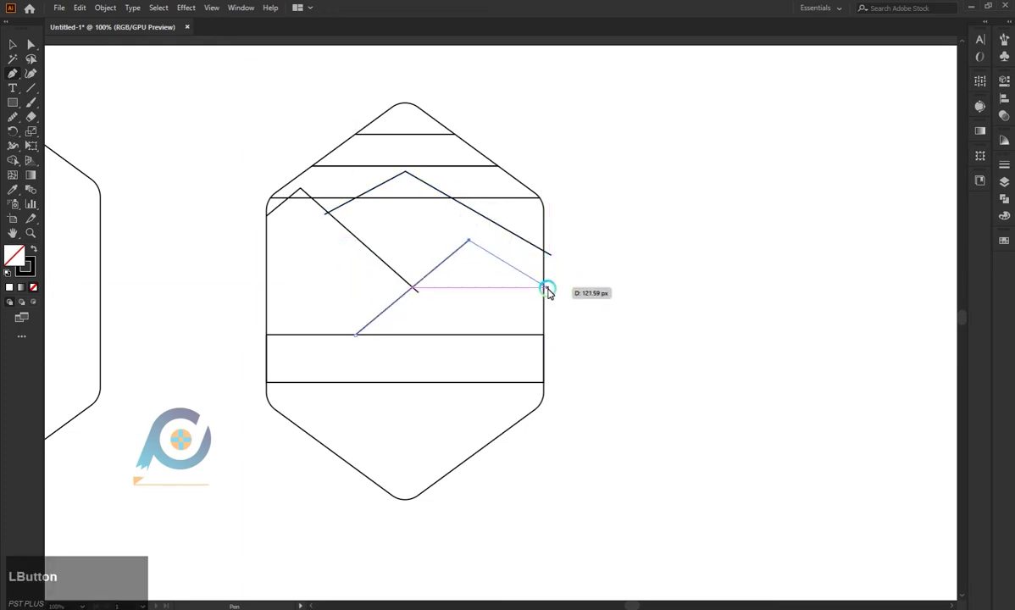
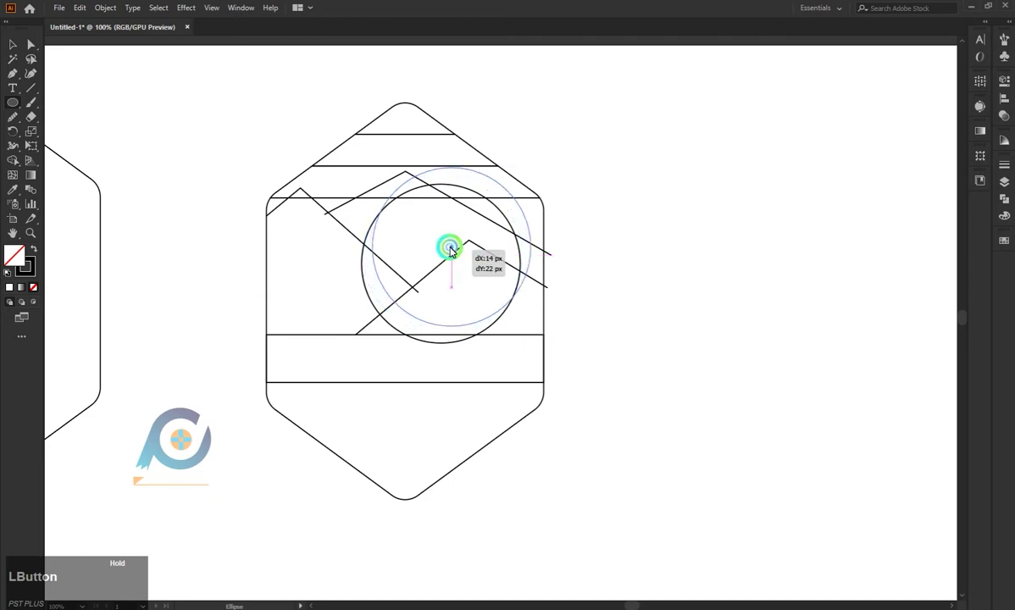
Raise the sun circle, select everything and merge the sky stripes and both dune areas with Shape Builder.
click(537, 324)
click(459, 246)
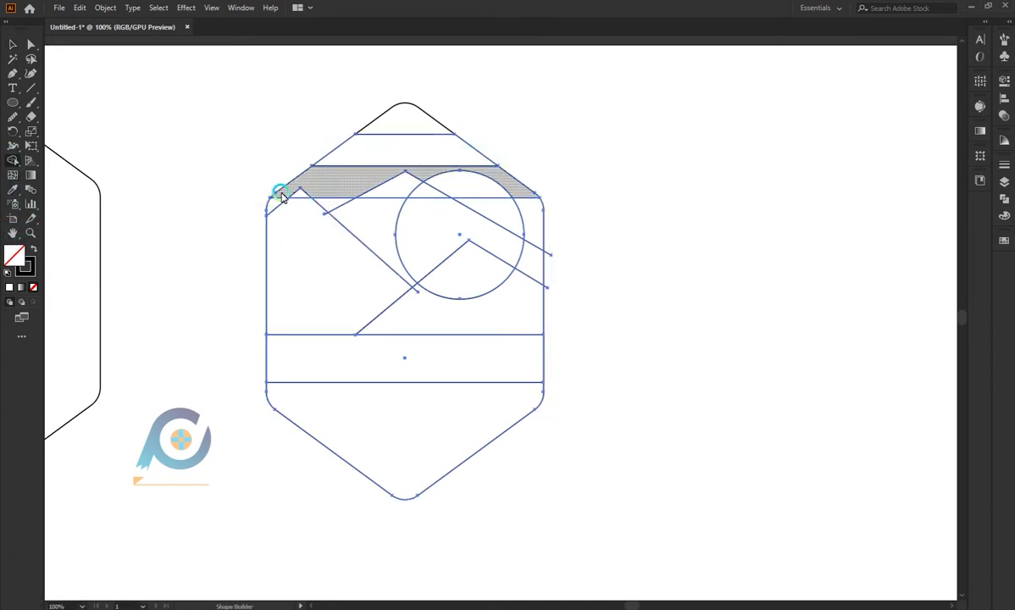
click(287, 200)
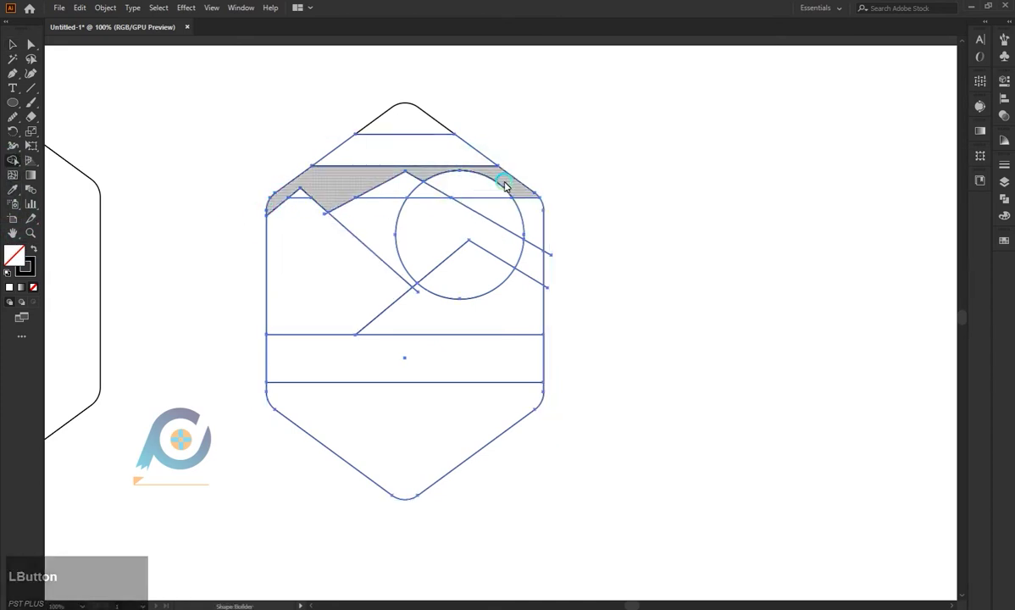
click(529, 195)
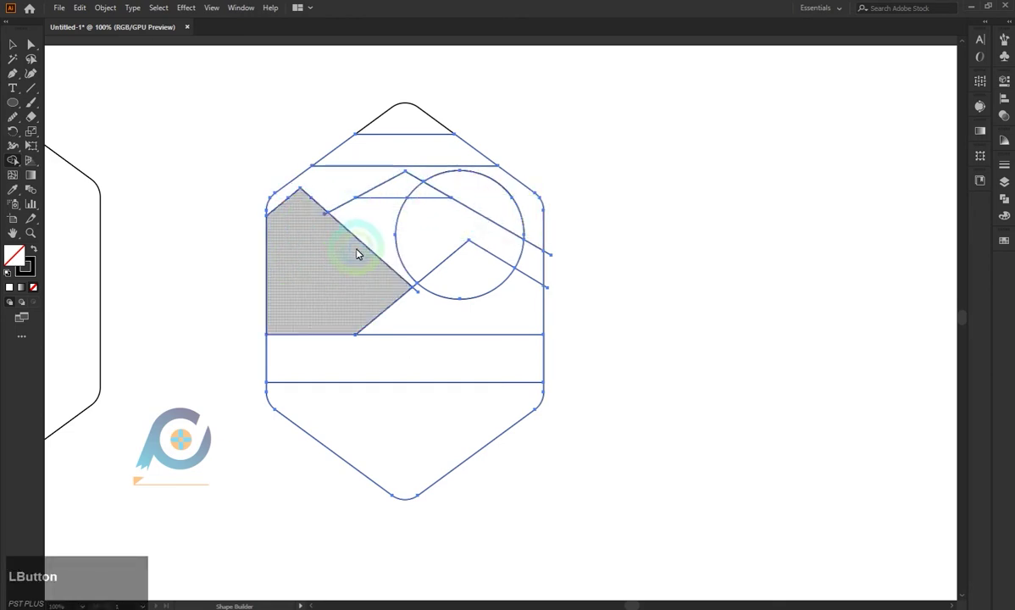
click(414, 302)
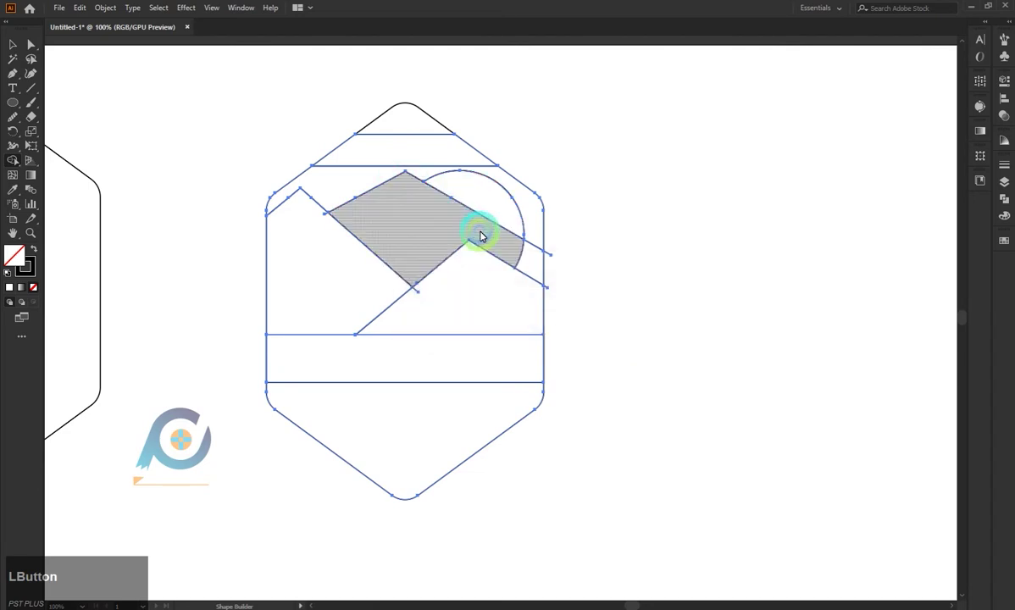
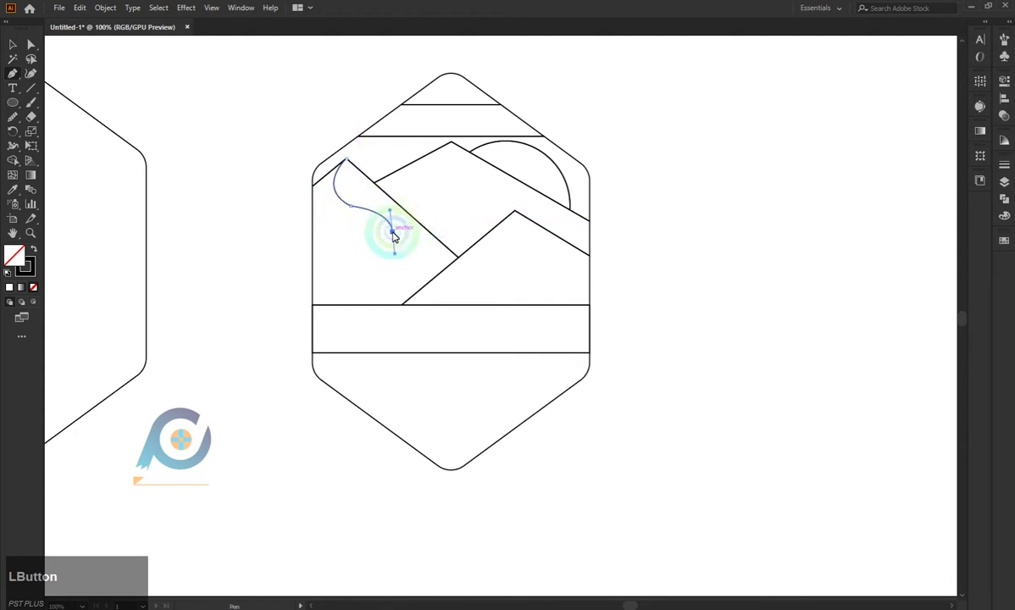
click(319, 279)
click(649, 535)
key(Escape)
right_click(649, 535)
click(648, 536)
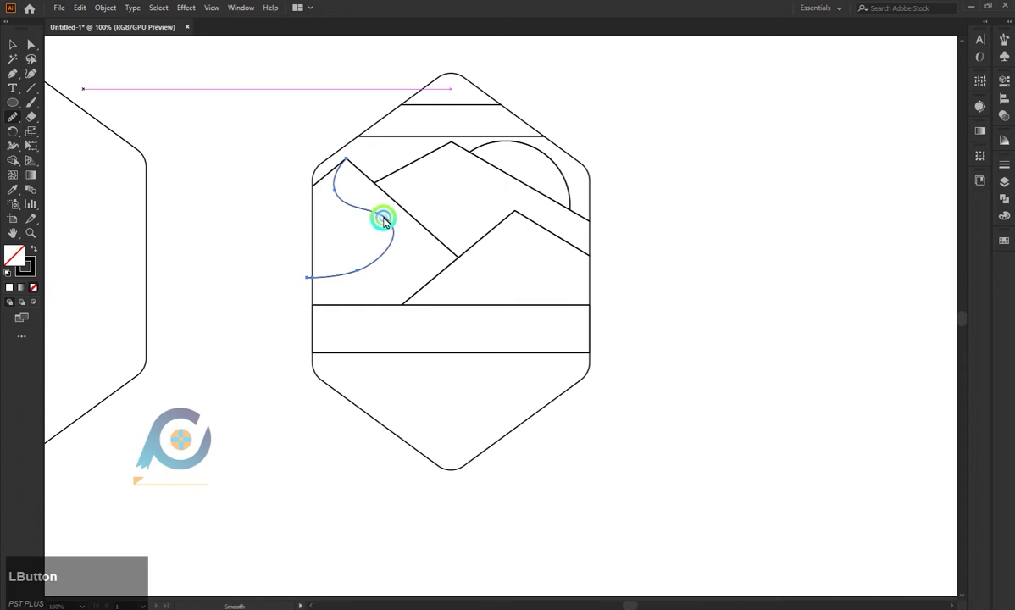
click(36, 49)
key(z)
click(385, 215)
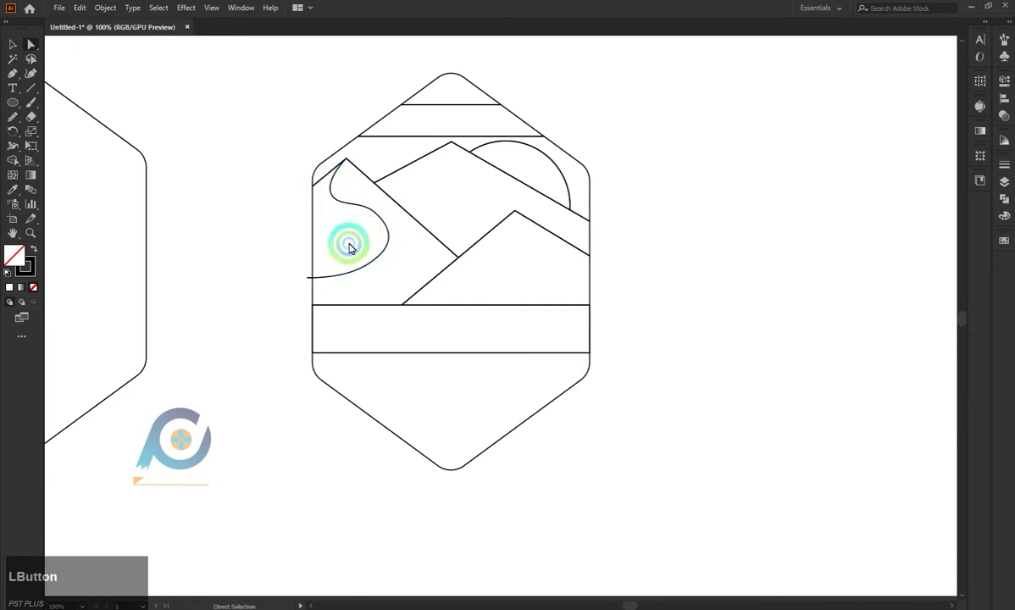
key(ctrl+z)
click(354, 232)
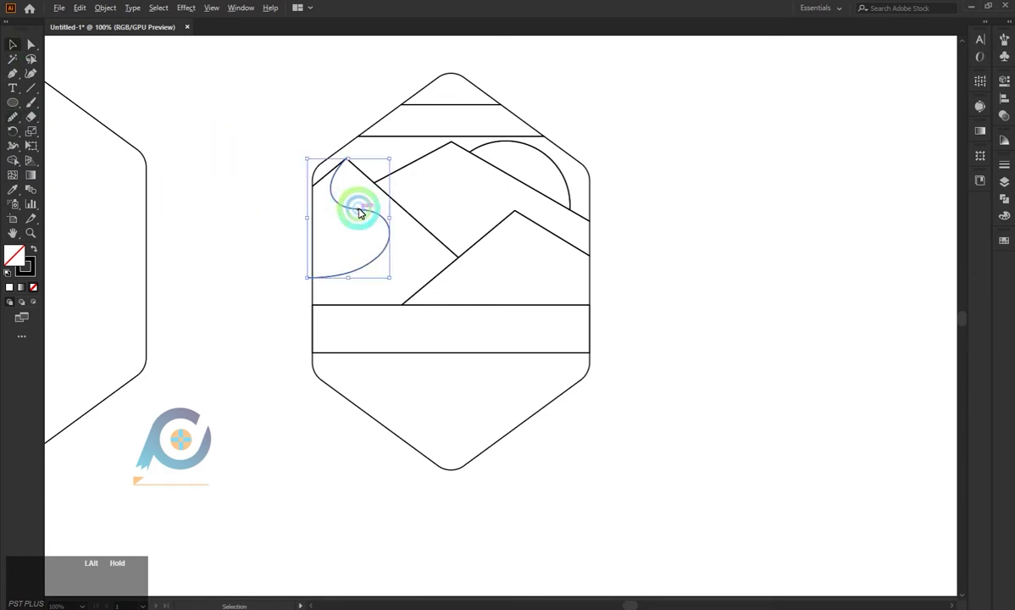
click(411, 159)
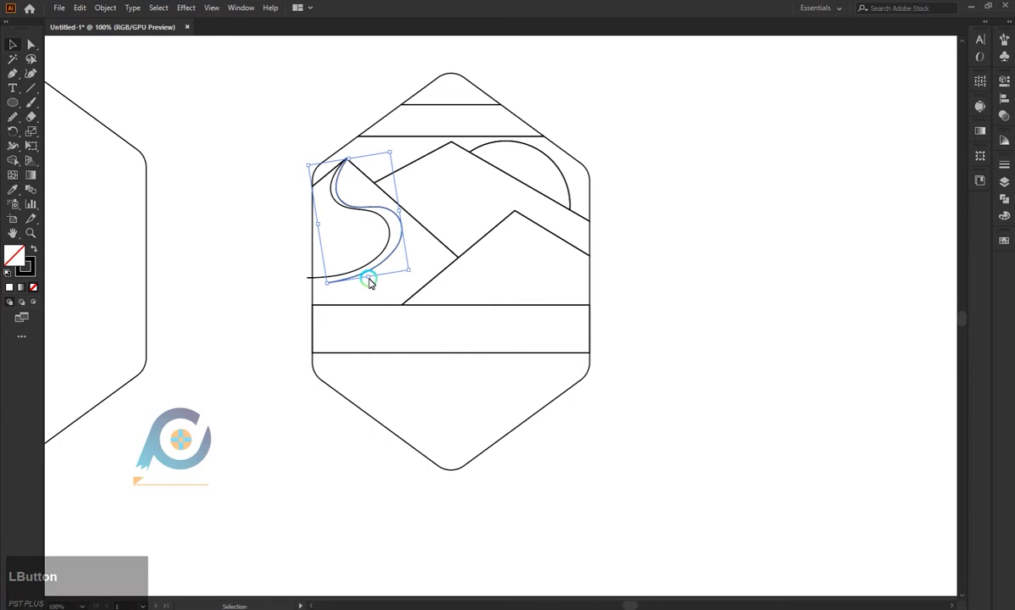
click(372, 280)
click(221, 232)
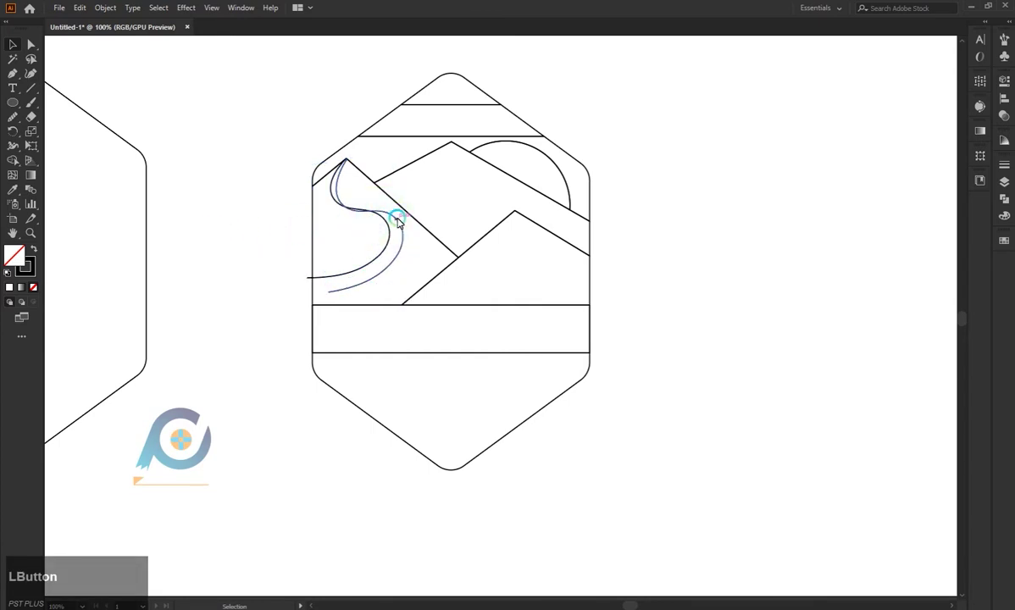
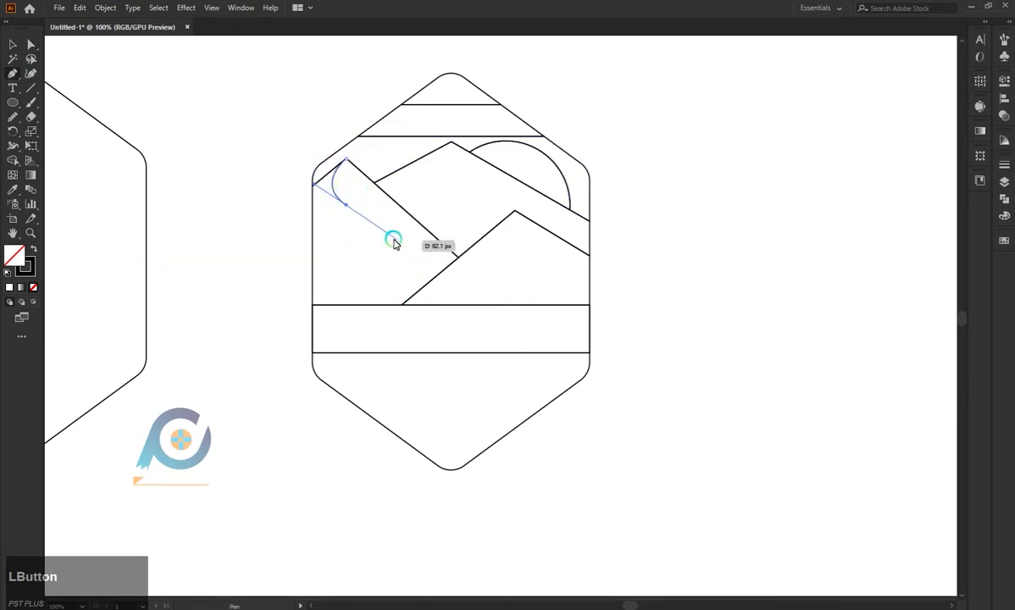
Draw an S-curve ridge line running down from the left dune's peak.
click(376, 236)
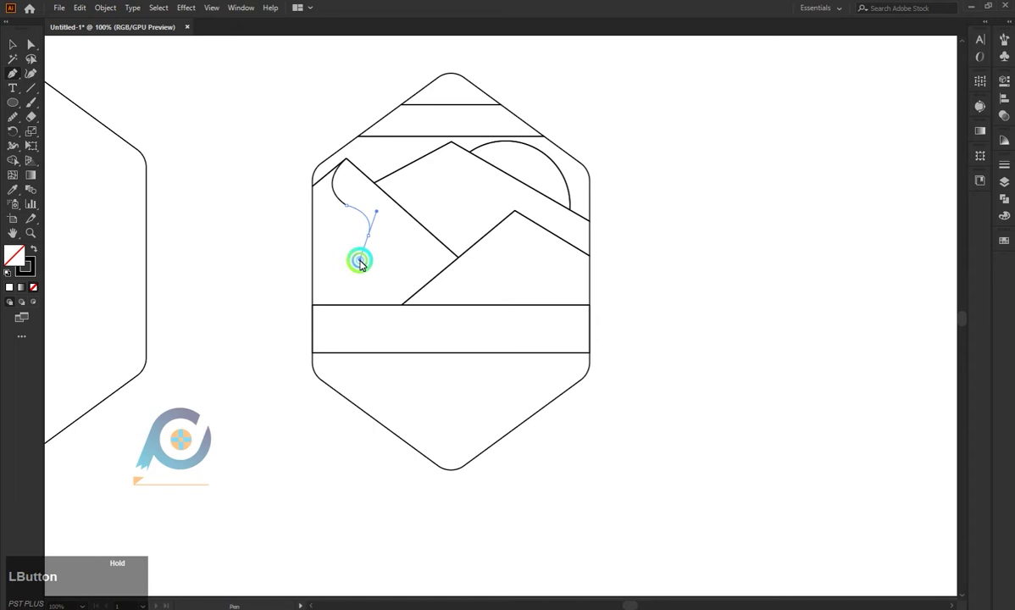
key(Escape)
click(66, 136)
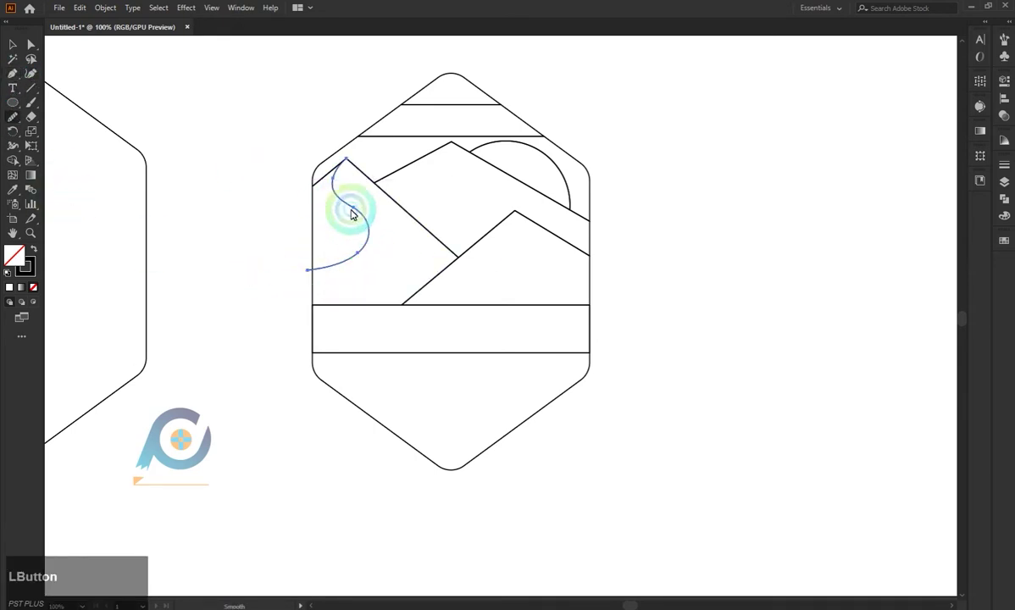
click(78, 102)
click(355, 210)
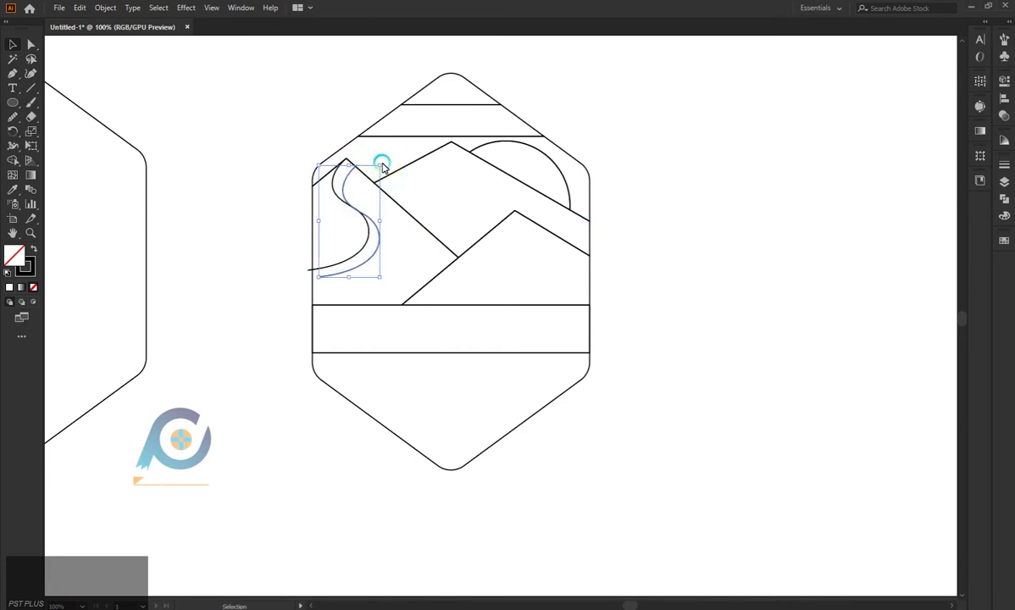
Tilt a copy of the curve beside the first and reshape its end anchors.
click(392, 156)
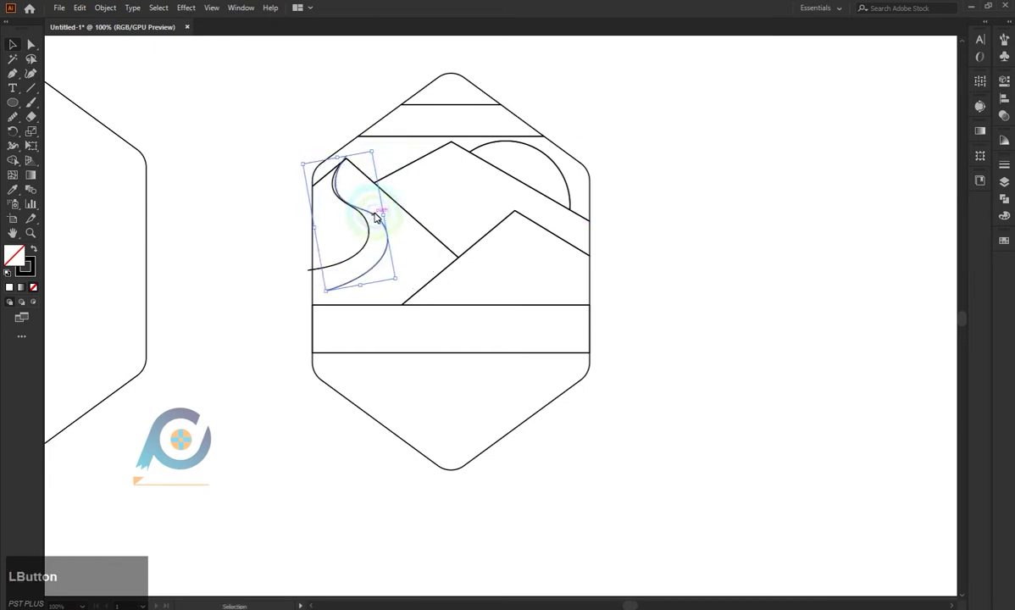
click(382, 213)
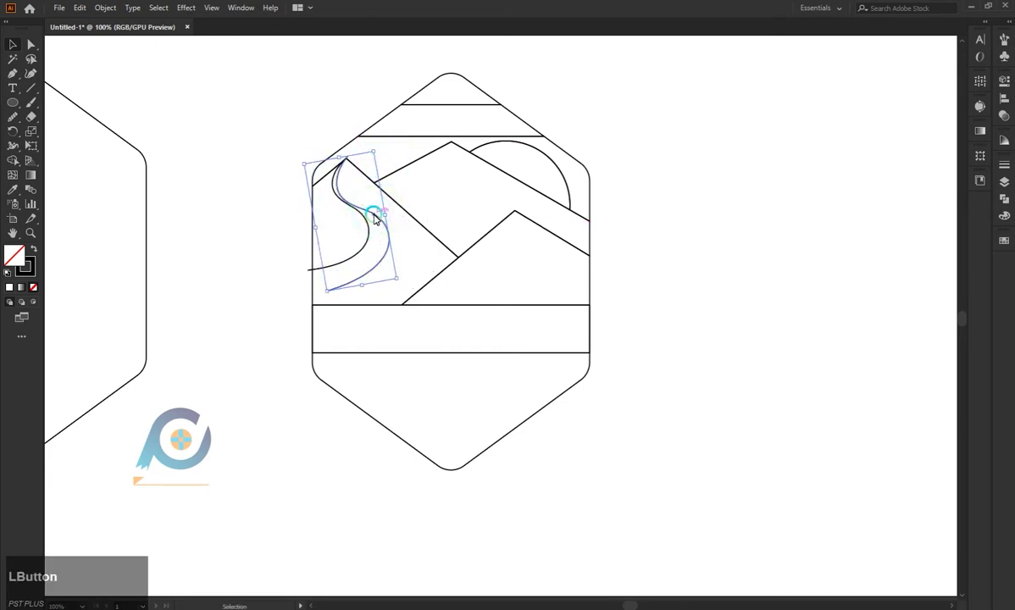
click(374, 211)
click(373, 203)
click(377, 142)
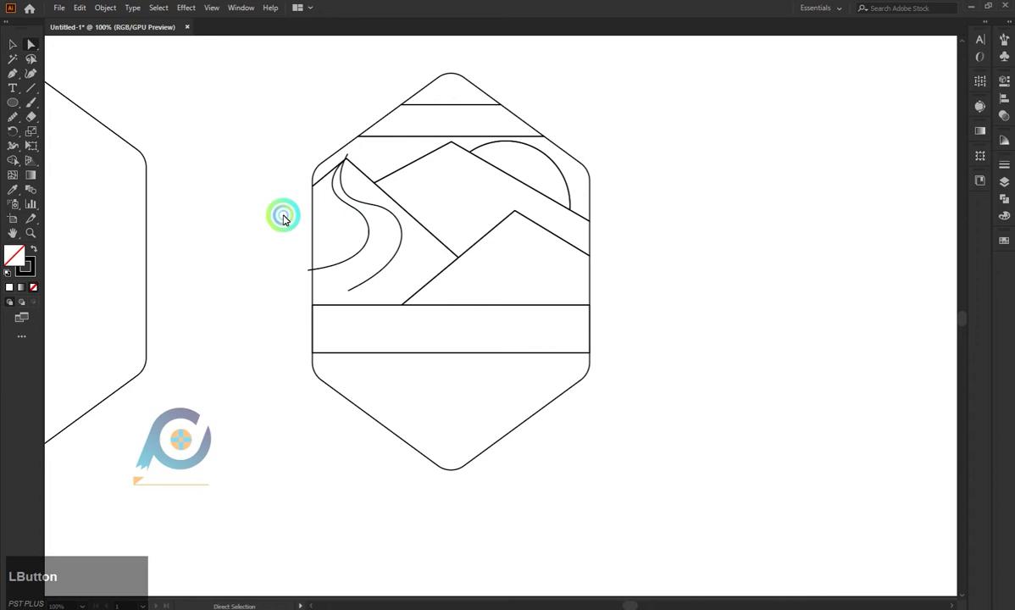
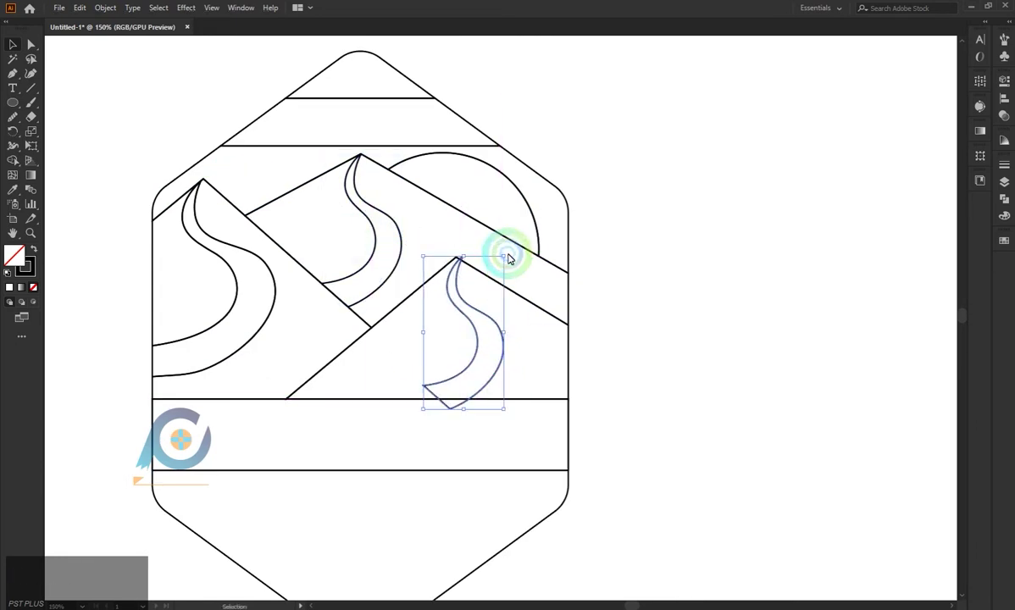
Rotate and reshape the copied ridge curve to fit the right dune's slope.
click(504, 251)
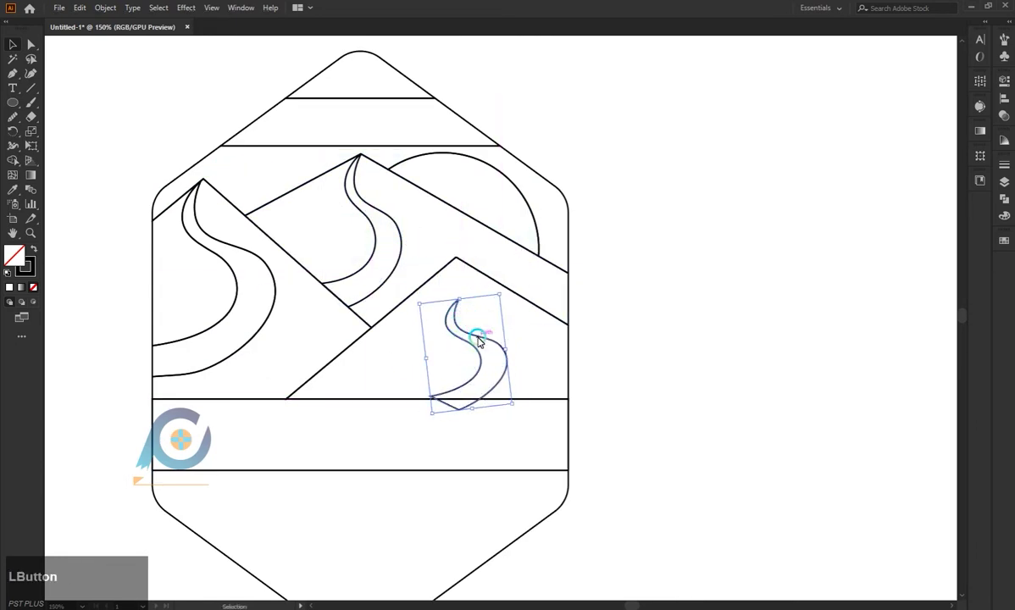
click(469, 391)
click(500, 296)
click(504, 317)
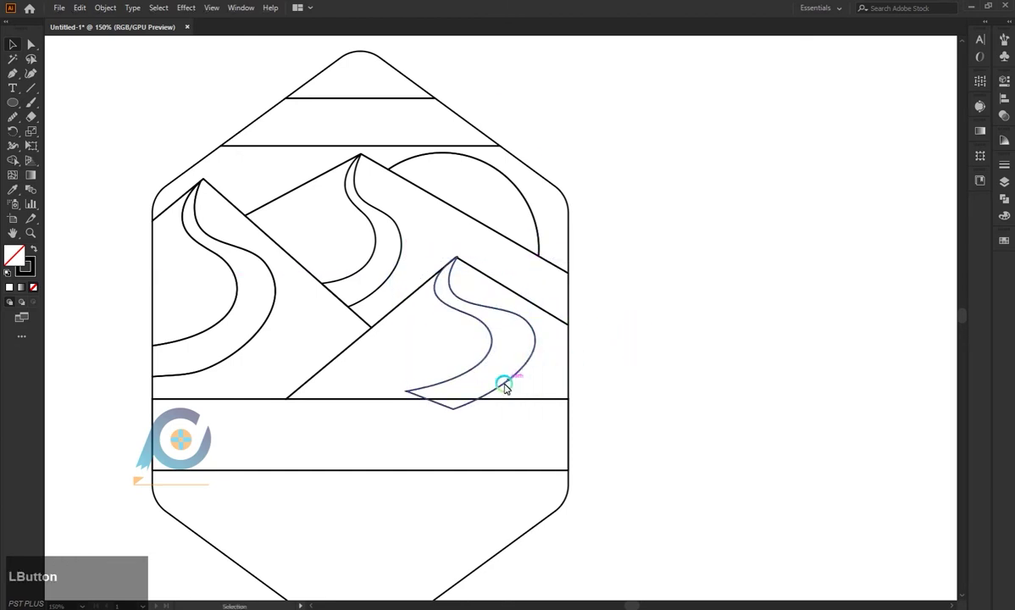
click(18, 78)
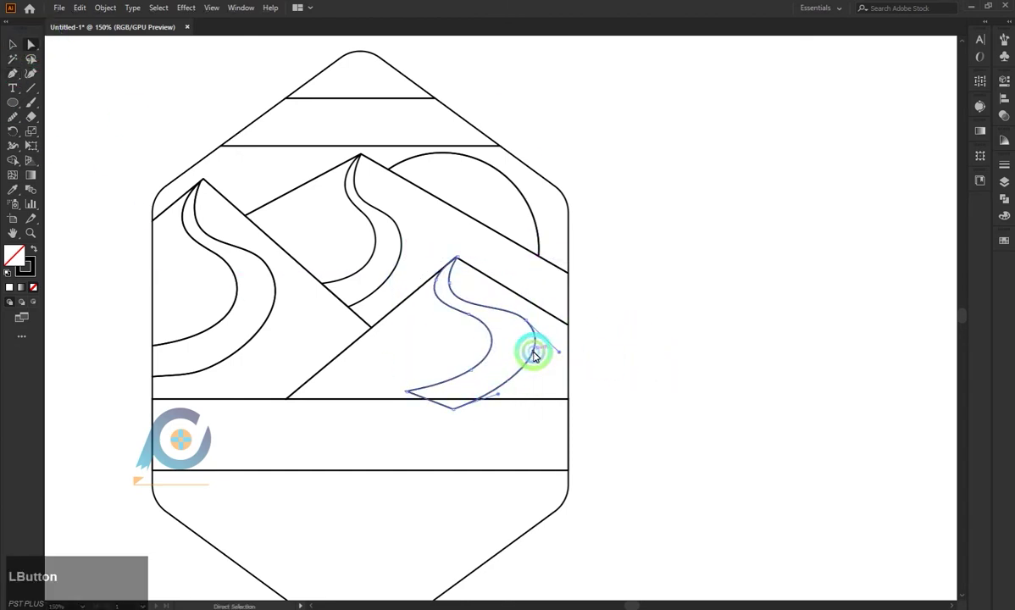
key(z)
click(534, 322)
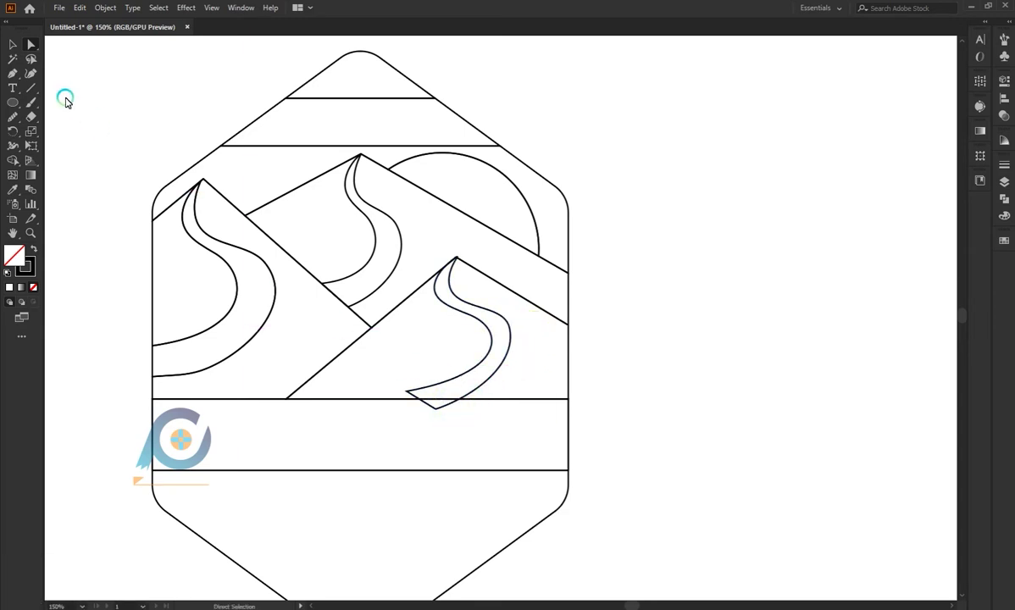
Rotate the right dune's ridge curve pair to follow the slope and fit it inside the dune.
click(17, 45)
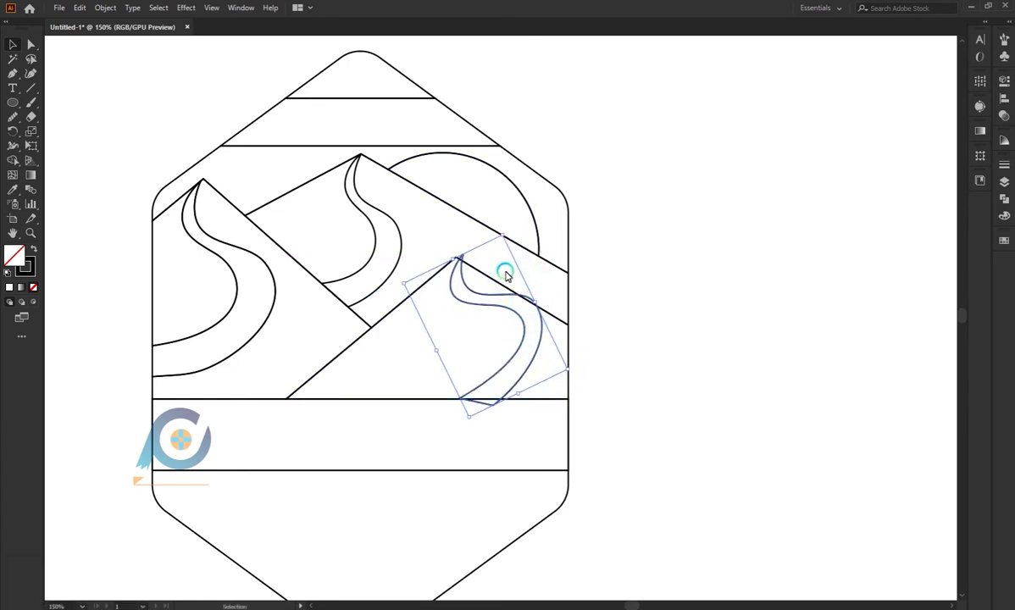
click(509, 234)
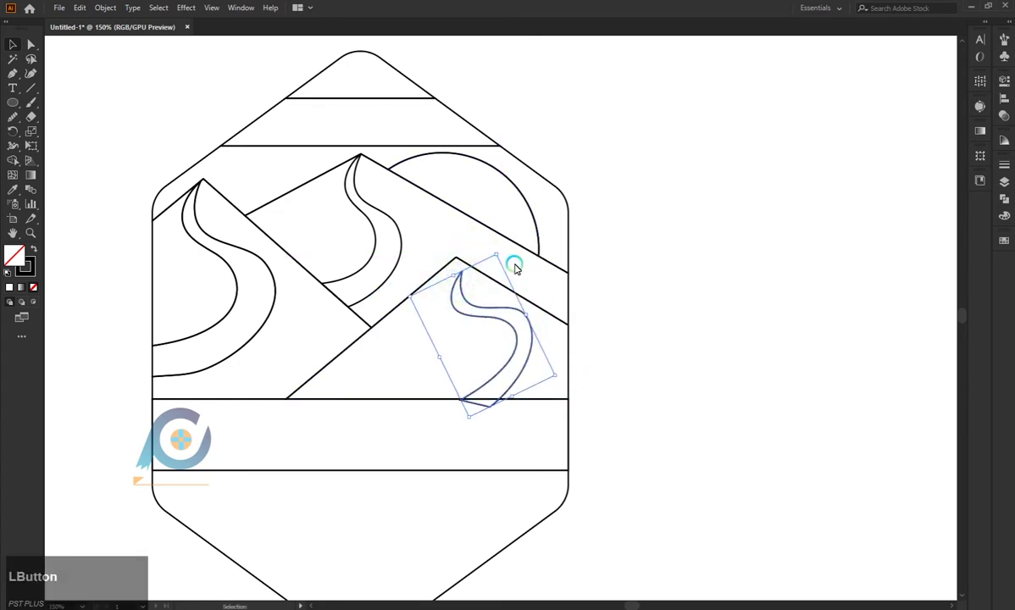
text(zz)
click(557, 377)
click(584, 388)
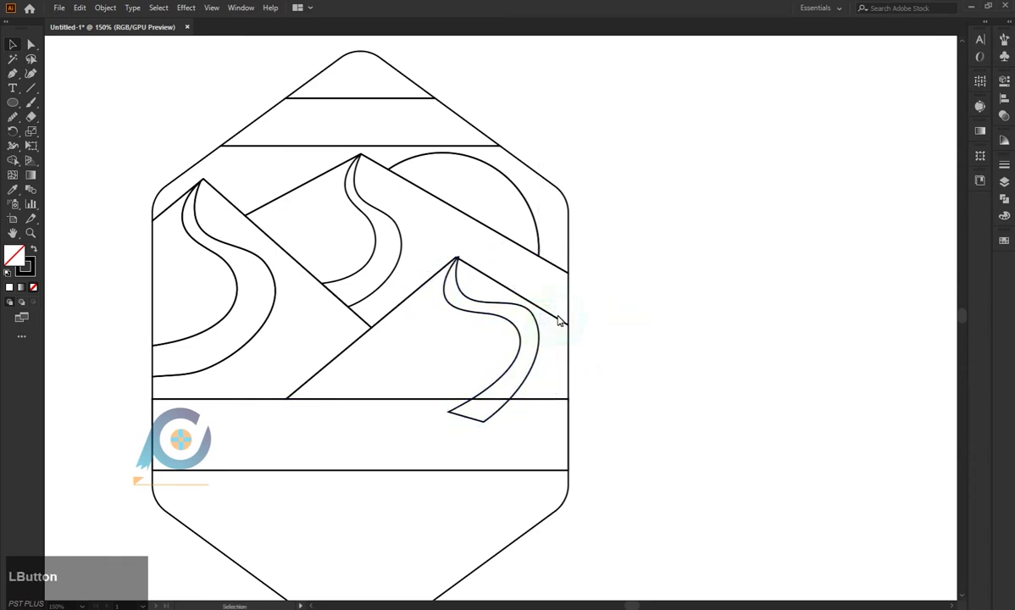
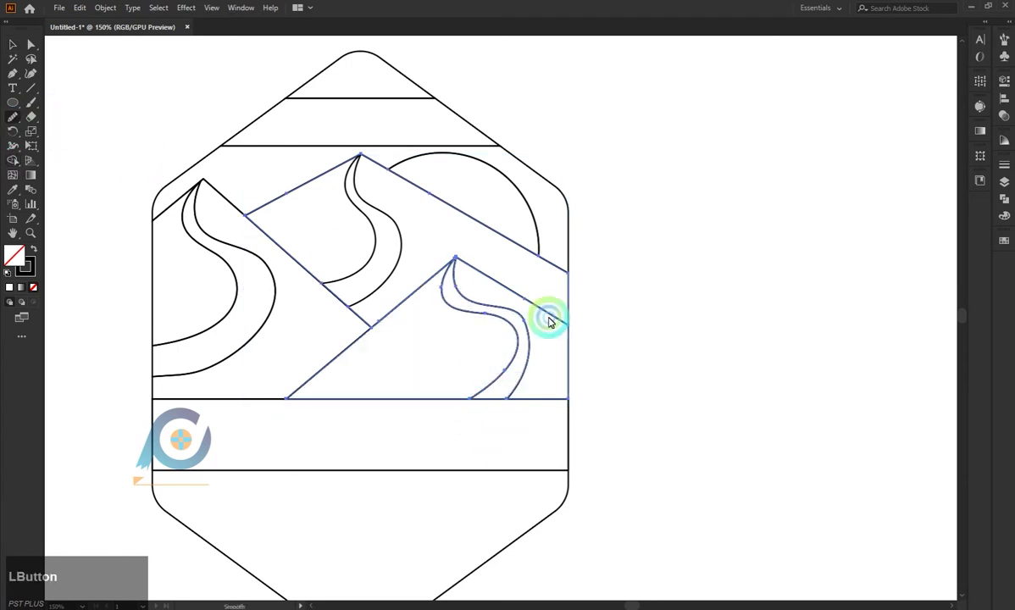
Select the ribbon curve on the right dune to trim its overhanging tip.
scroll(up, 3)
click(518, 323)
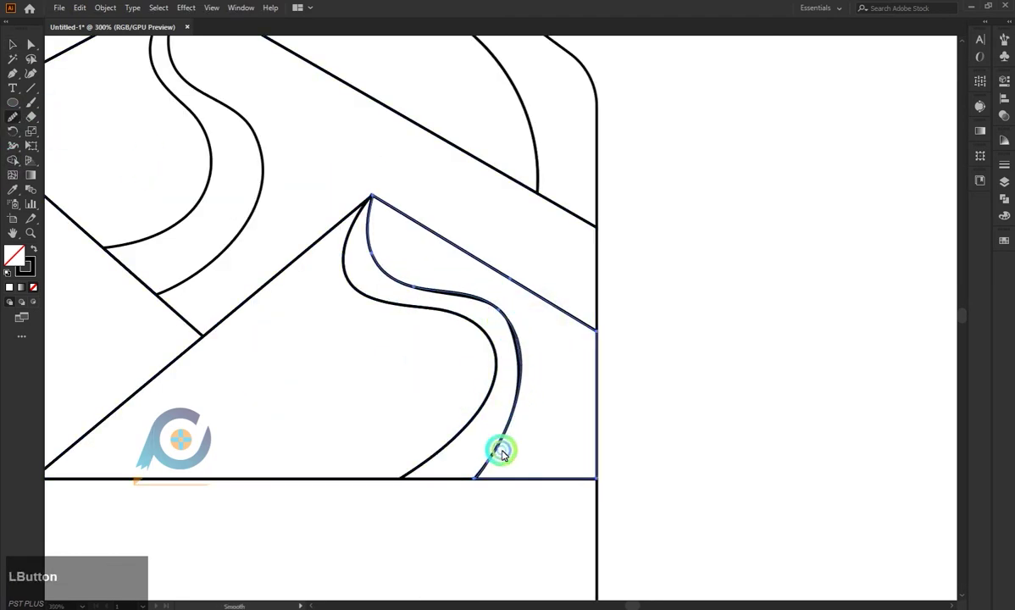
click(89, 89)
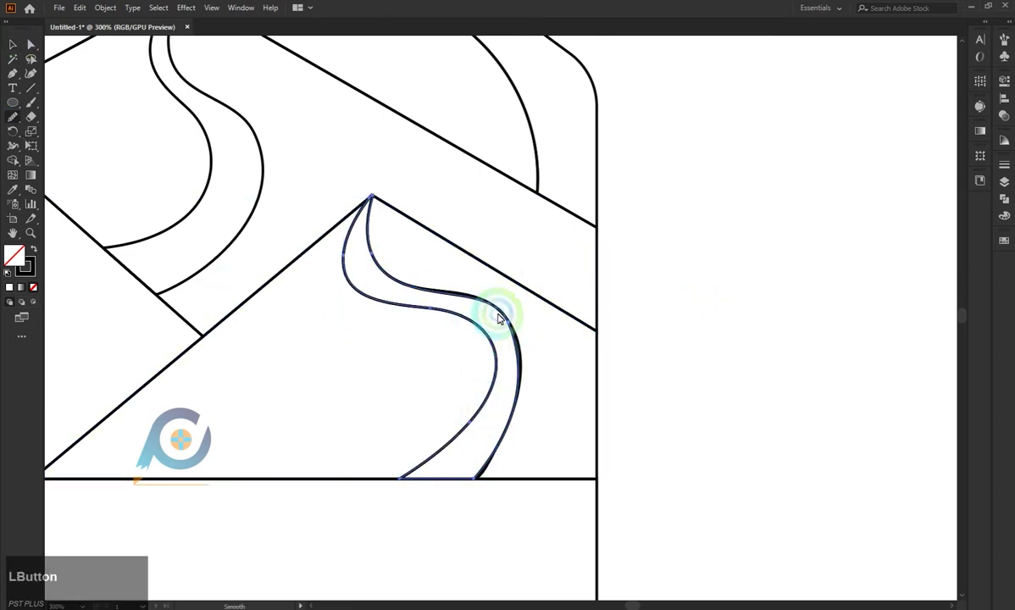
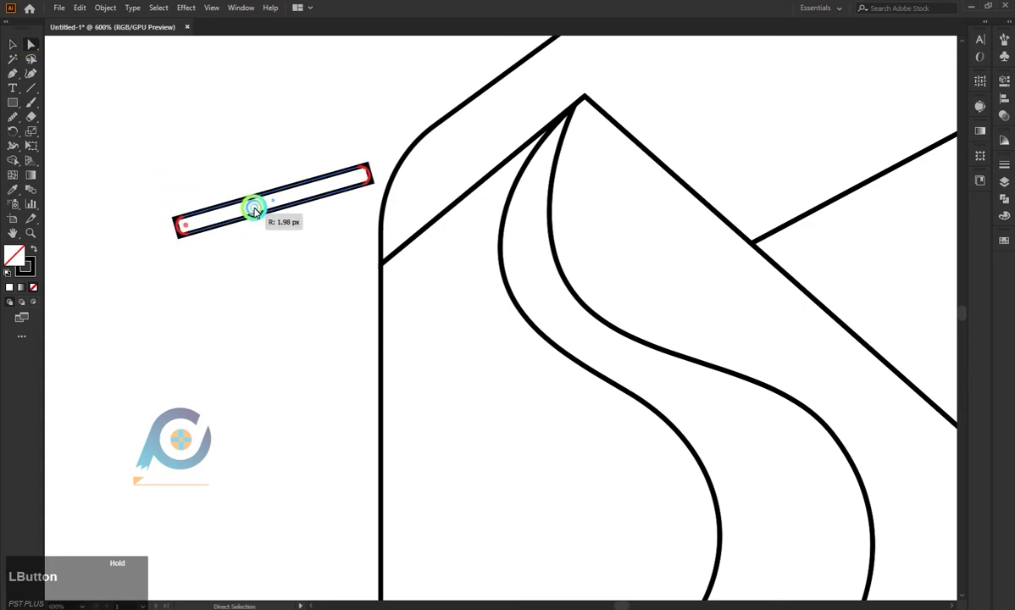
Place the rounded bar on the left dune's edge and Alt-drag a stack of copies down the slope.
scroll(down, 3)
click(203, 247)
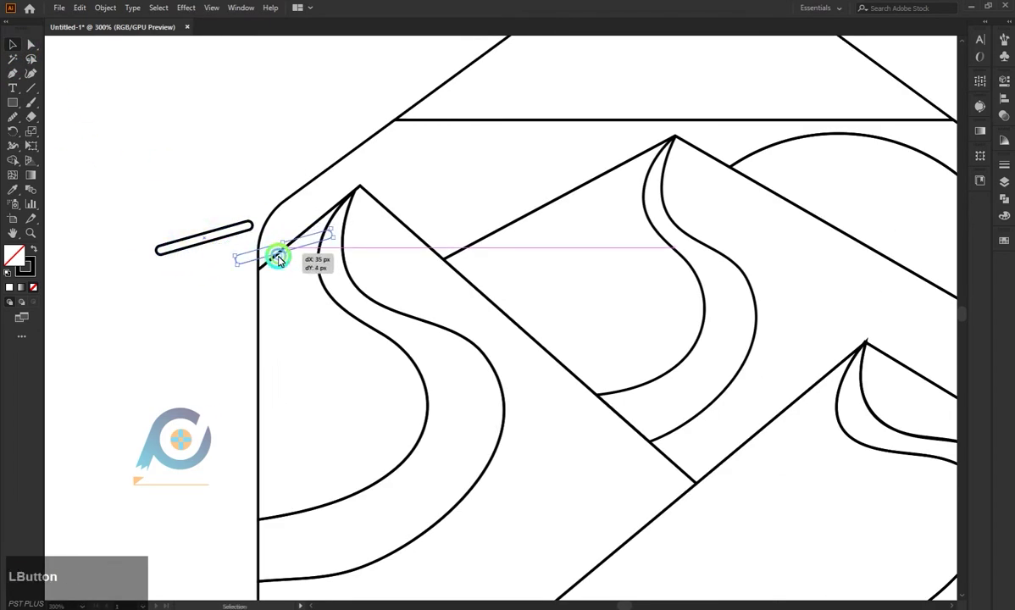
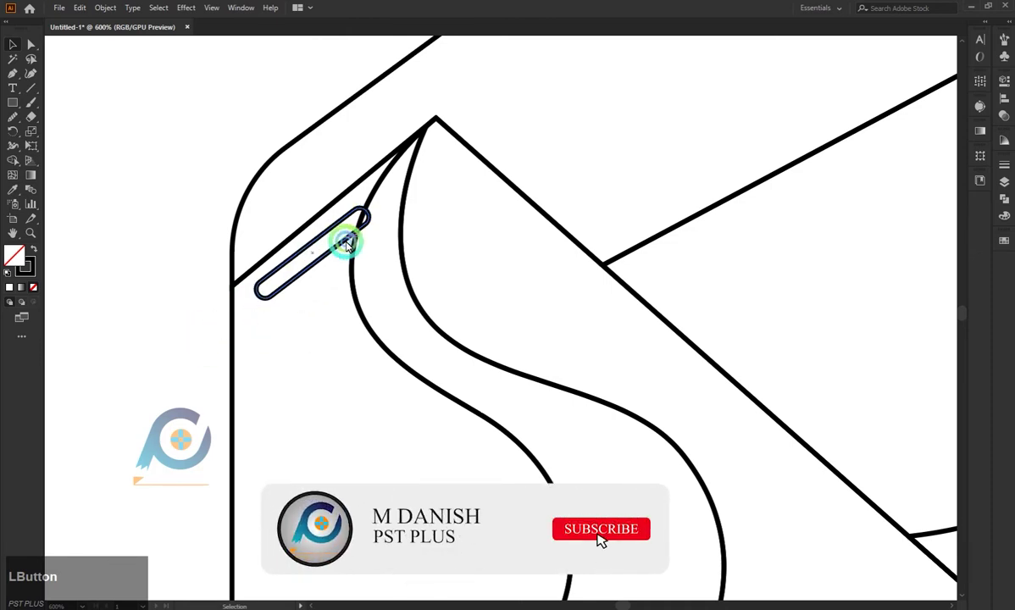
click(603, 535)
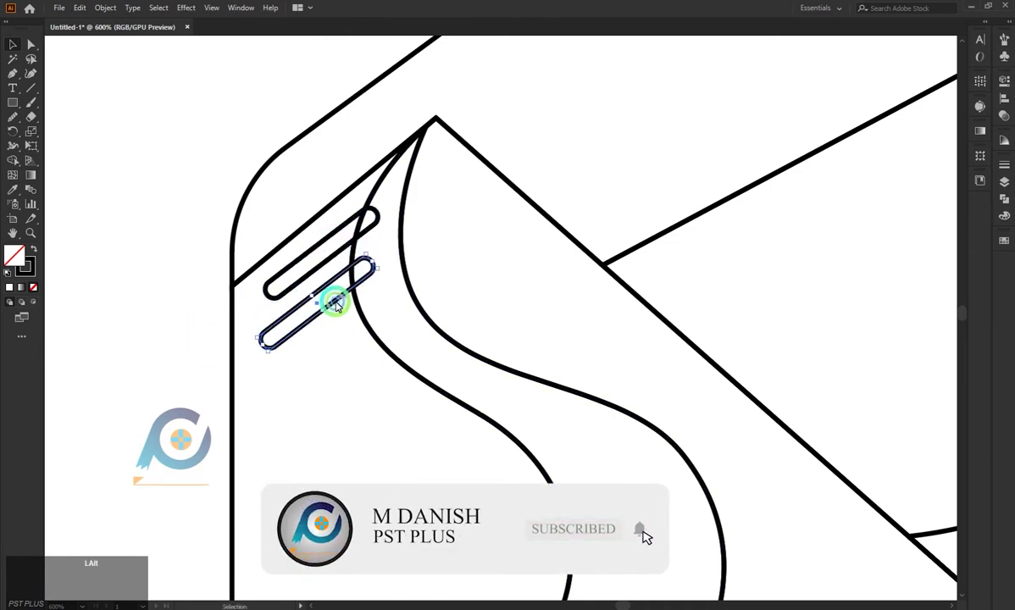
click(340, 342)
click(350, 349)
click(378, 361)
click(374, 397)
click(315, 465)
Copy the lowest bar further down to continue the hatch stack.
scroll(down, 3)
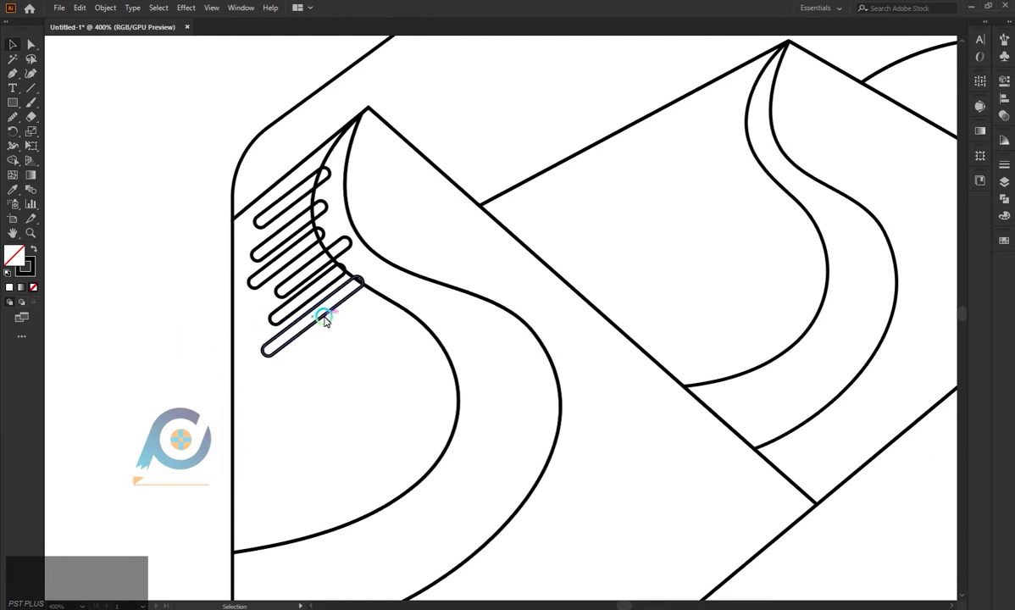
double_click(328, 318)
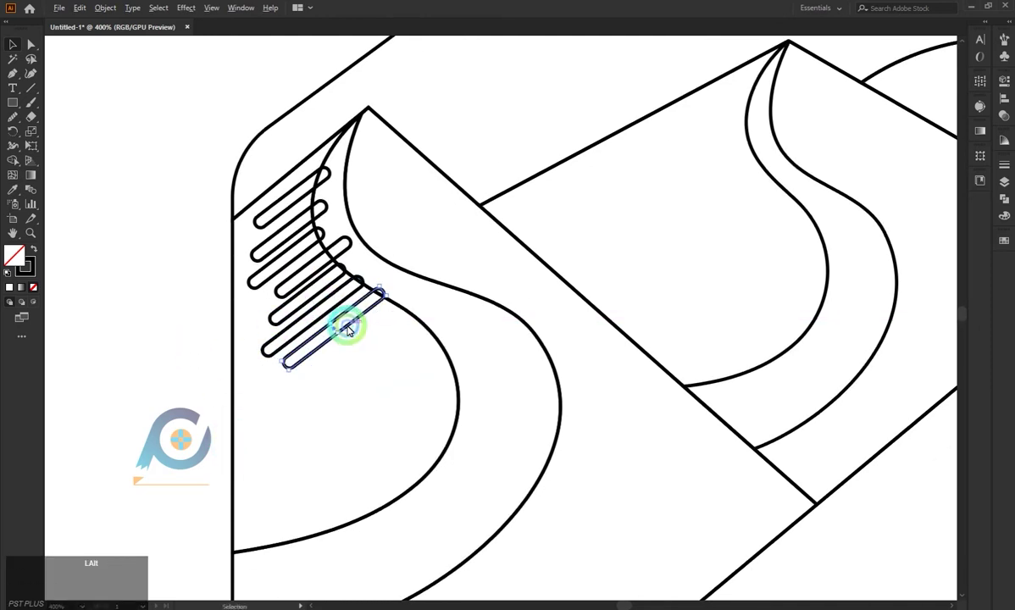
click(372, 330)
click(386, 342)
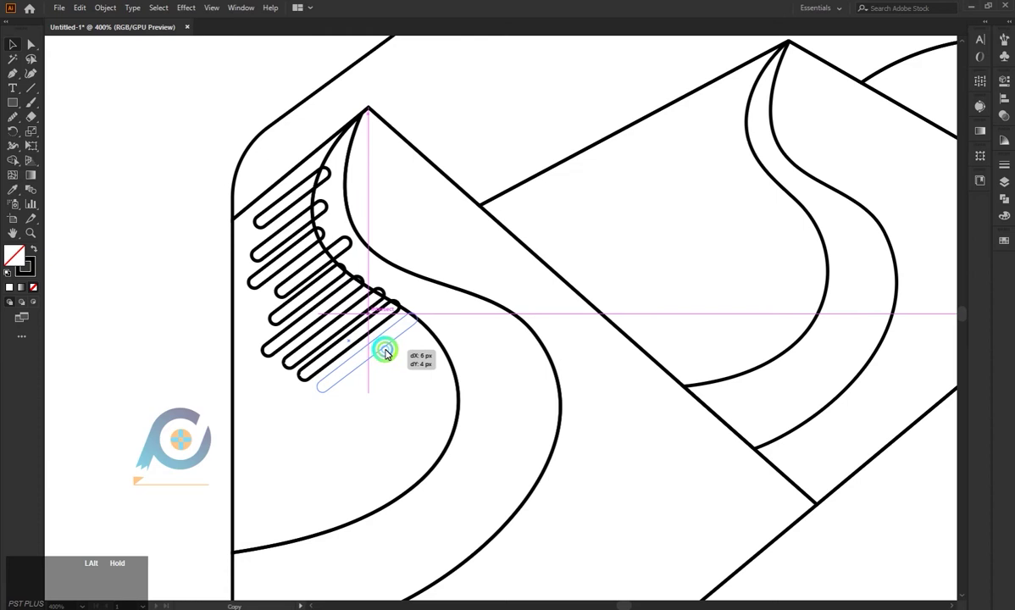
click(402, 350)
click(419, 365)
click(432, 375)
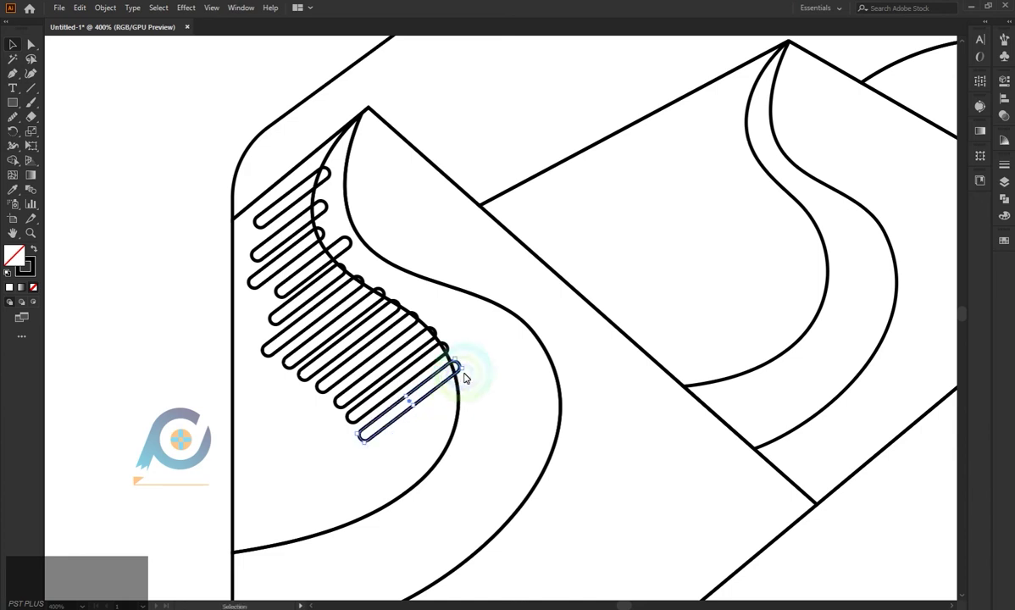
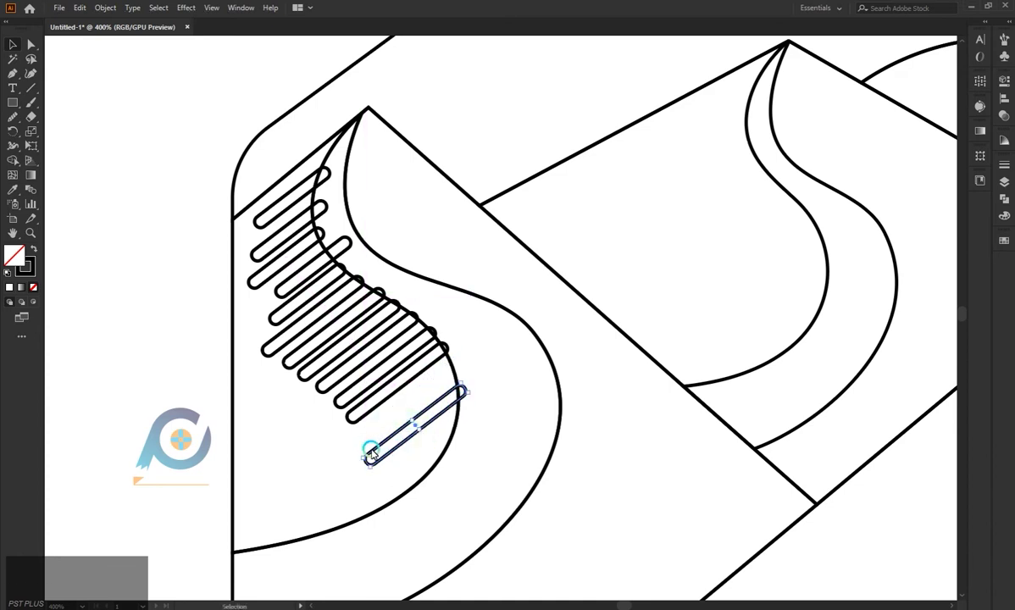
Add more hatch strokes following the lower bend of the dune curve.
click(366, 464)
click(430, 400)
click(465, 453)
click(431, 438)
click(446, 476)
click(344, 481)
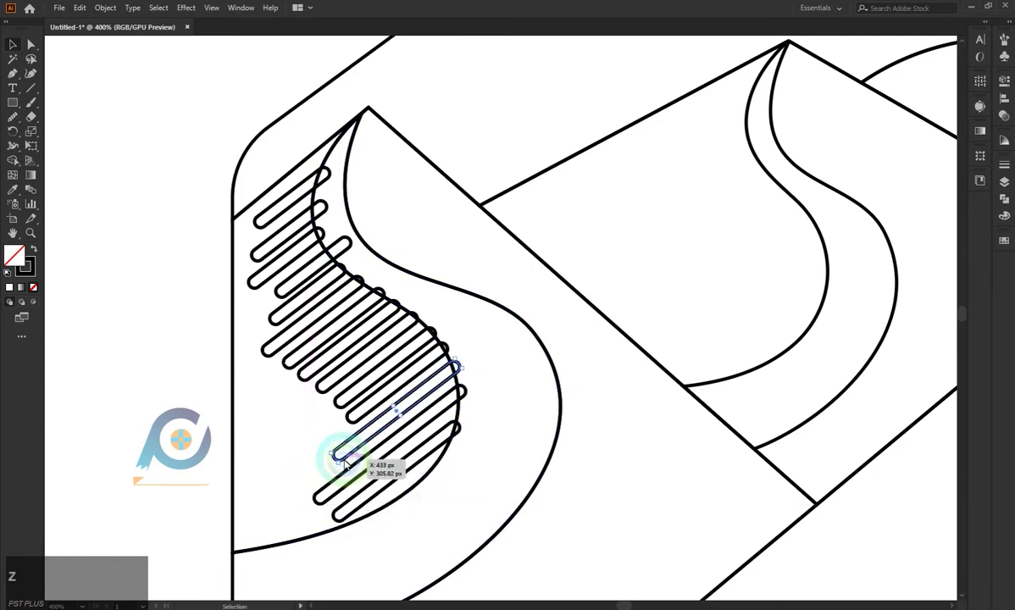
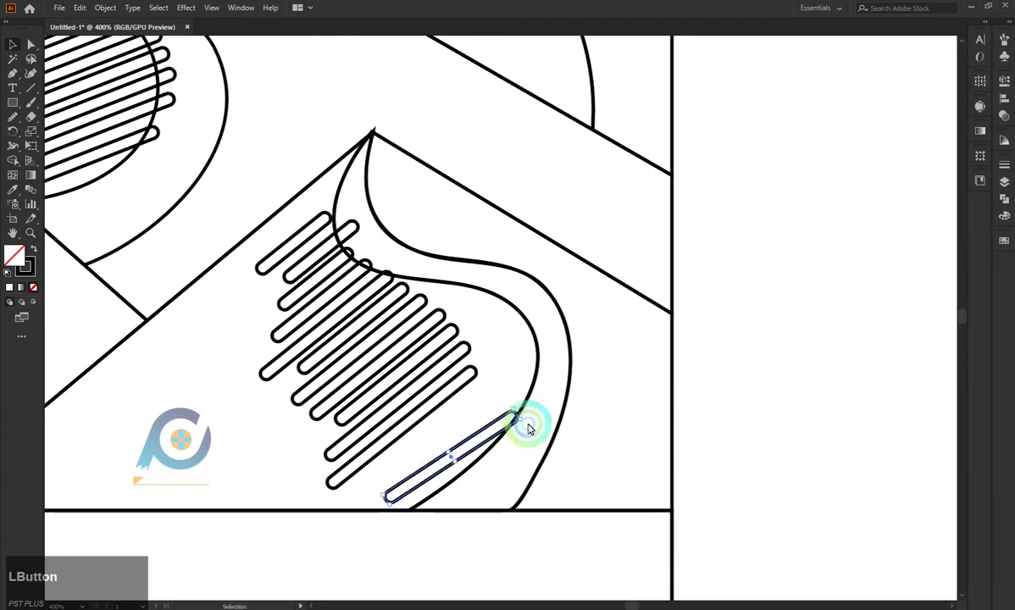
Reposition a hatch stroke on the dune.
click(473, 383)
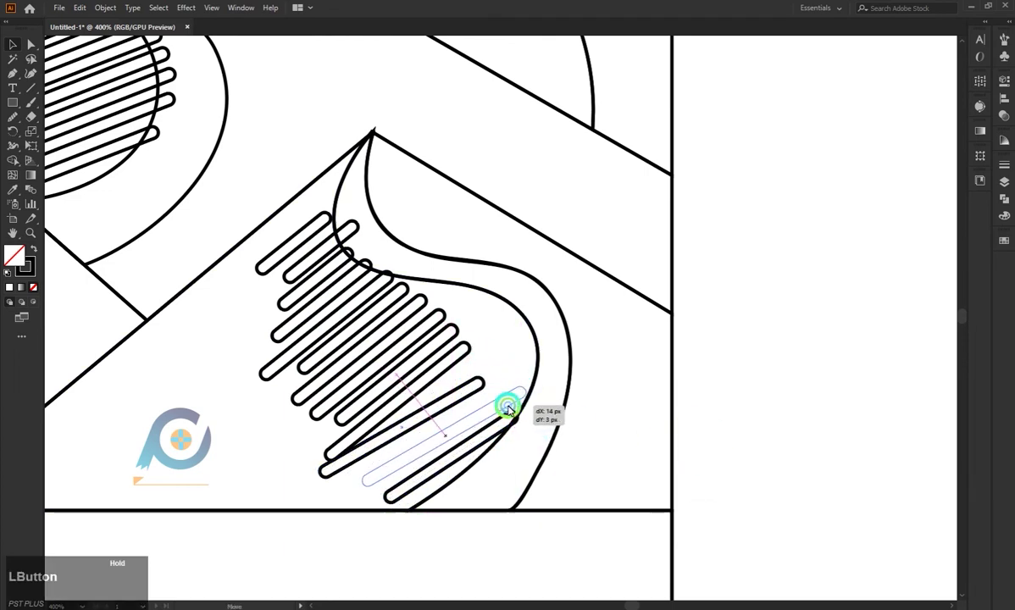
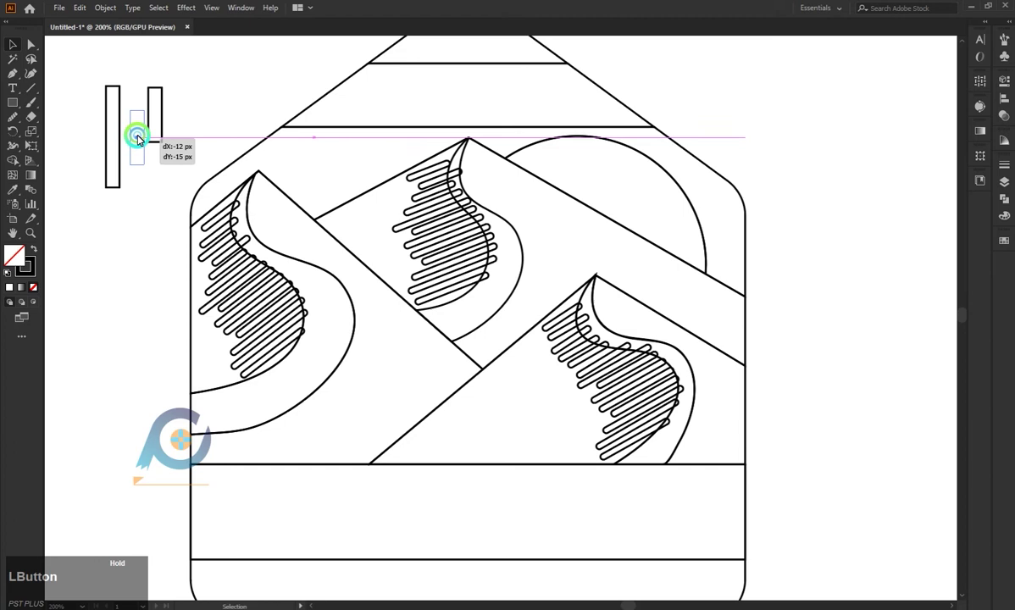
Arrange rounded rectangles into a cactus trunk with two horizontal arms beside the badge.
click(143, 150)
click(95, 150)
click(95, 126)
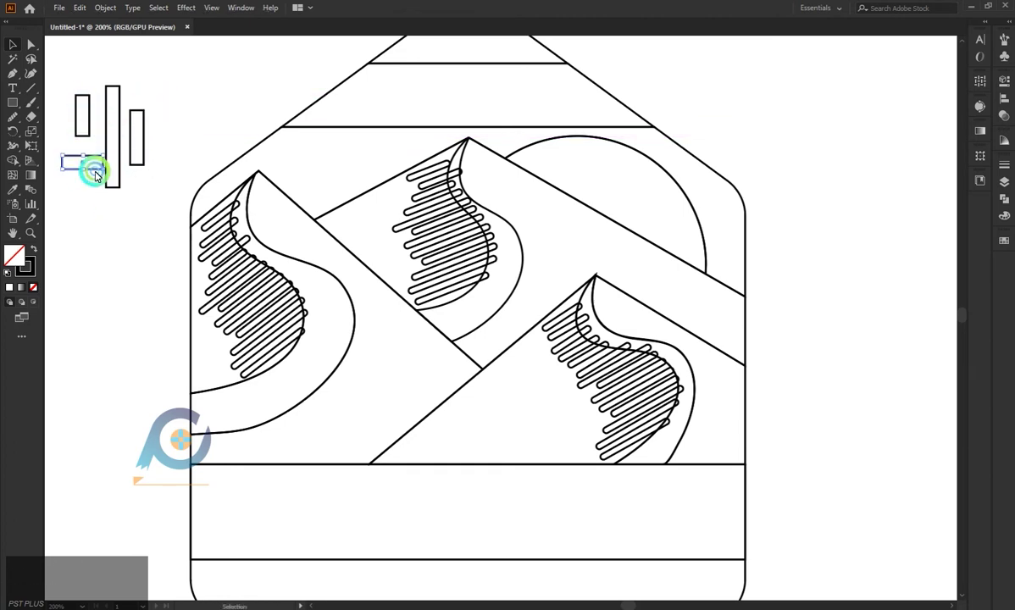
click(92, 164)
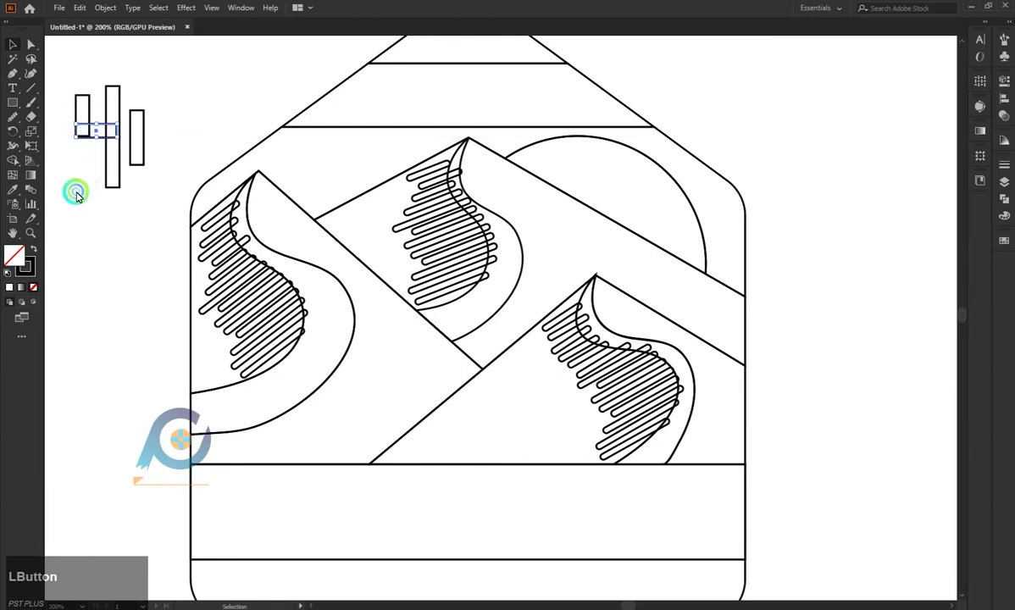
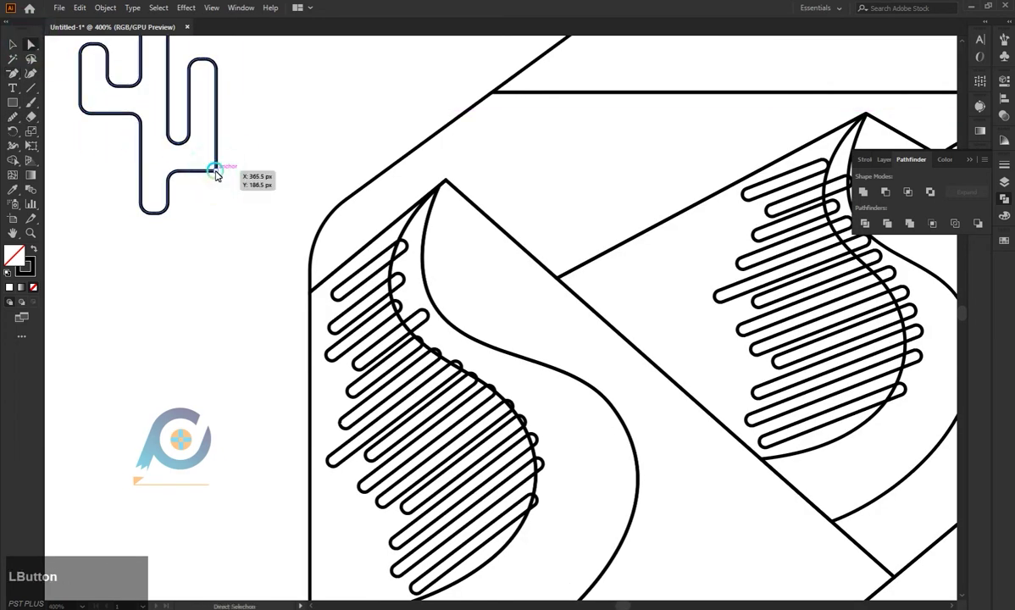
scroll(down, 3)
scroll(up, 3)
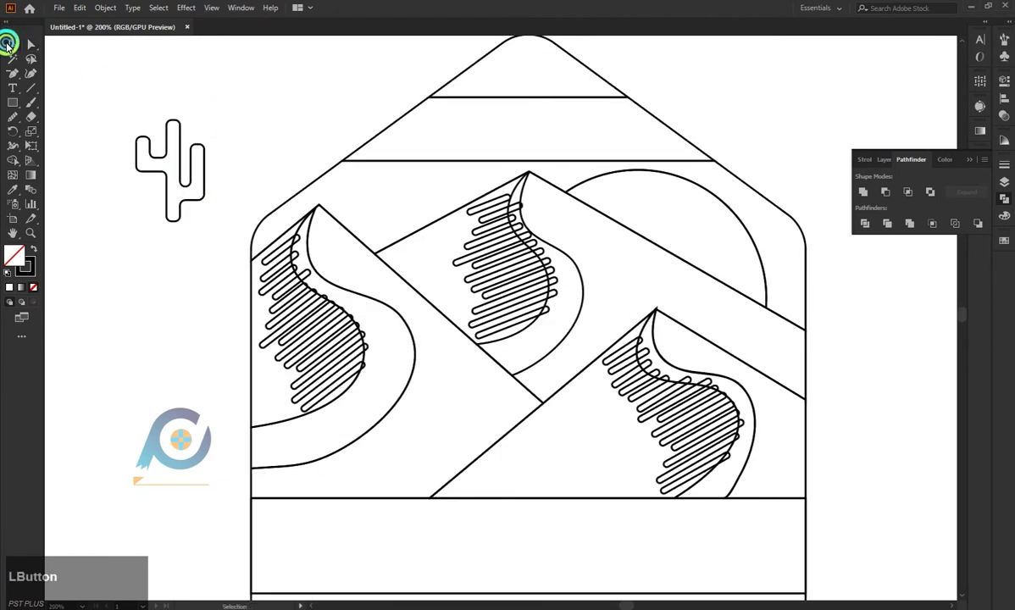
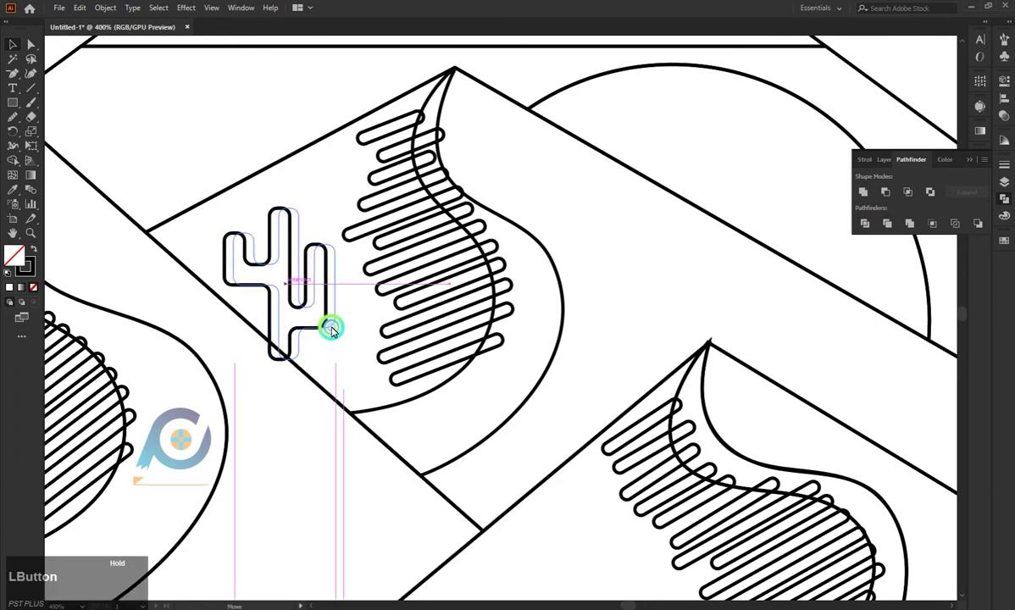
Alt-drag a copy of the cactus onto the front dune.
click(340, 223)
click(353, 364)
scroll(down, 3)
click(314, 348)
scroll(down, 3)
click(327, 253)
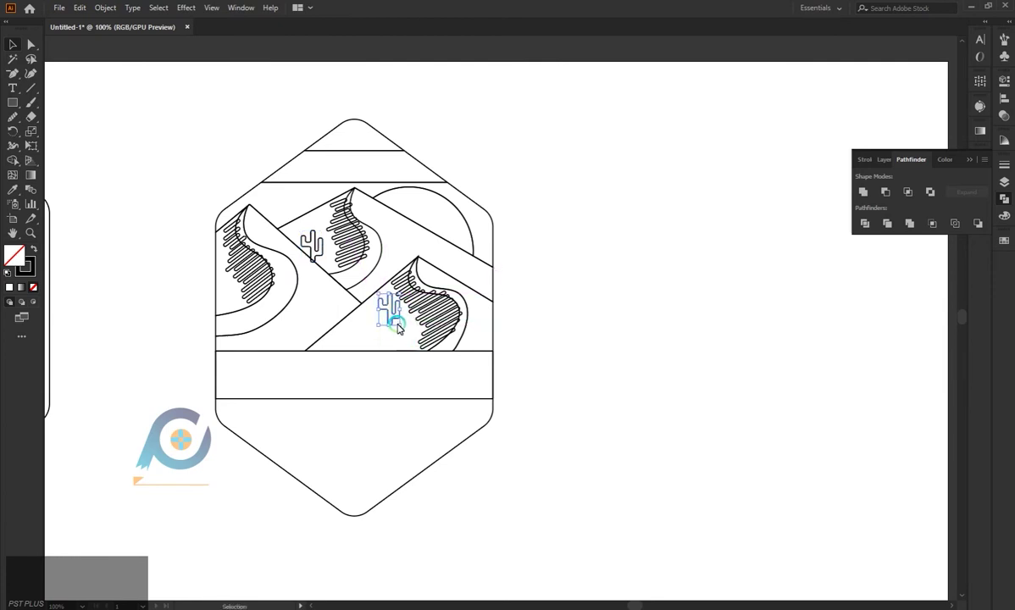
Start a tilted oval beneath the middle cactus with the Ellipse tool.
click(566, 303)
scroll(down, 3)
scroll(up, 3)
right_click(16, 105)
click(63, 131)
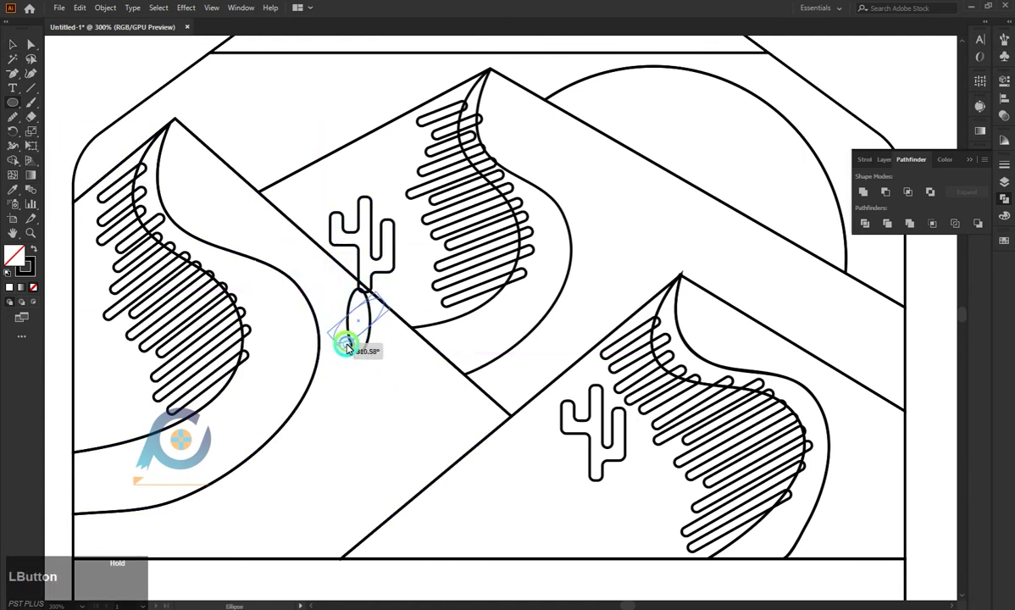
Tilt the oval at the middle cactus base and duplicate it.
click(362, 315)
scroll(down, 3)
double_click(359, 266)
key(ctrl+z)
Place the oval copy under the front cactus and clear the selection.
click(380, 271)
click(633, 438)
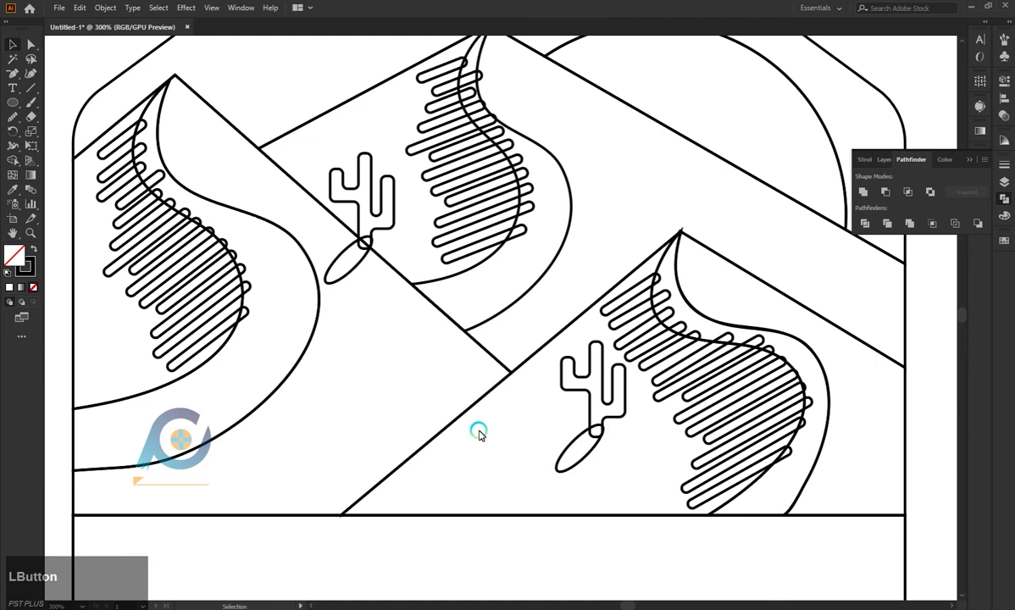
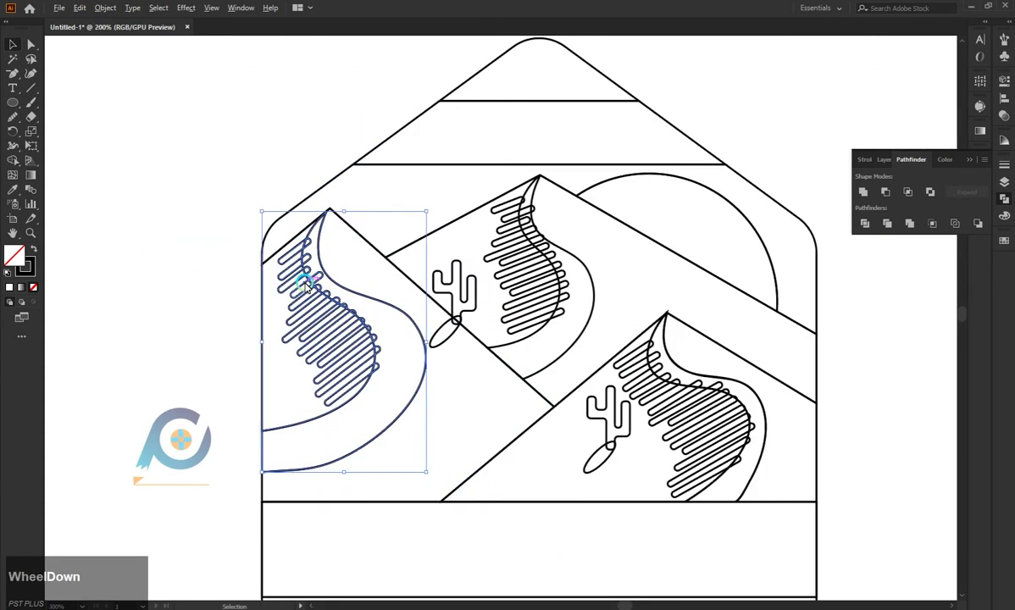
key(ctrl+z)
click(231, 295)
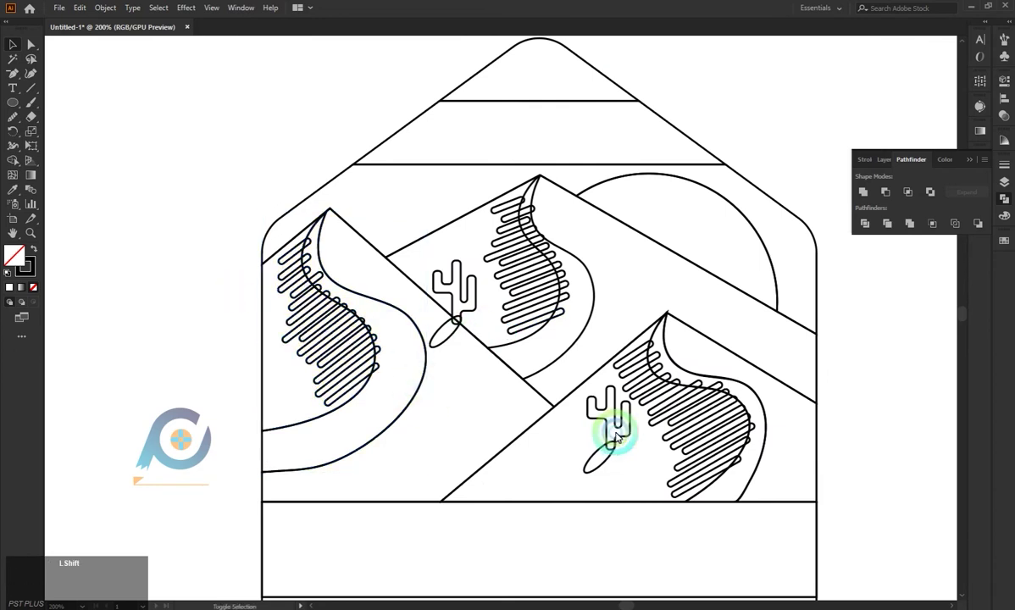
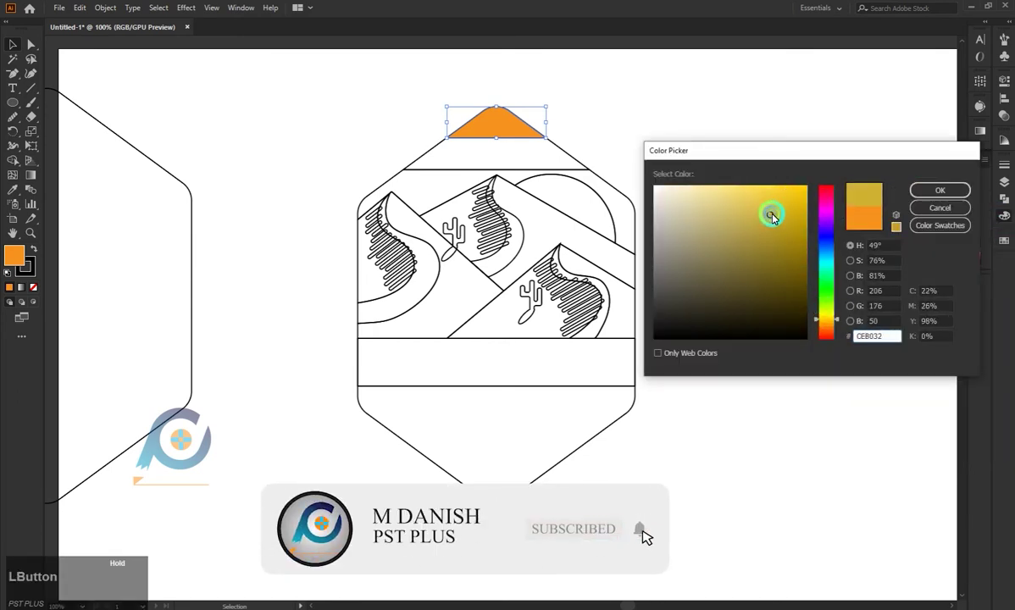
Pick a dark golden fill for the topmost sky stripe.
click(648, 536)
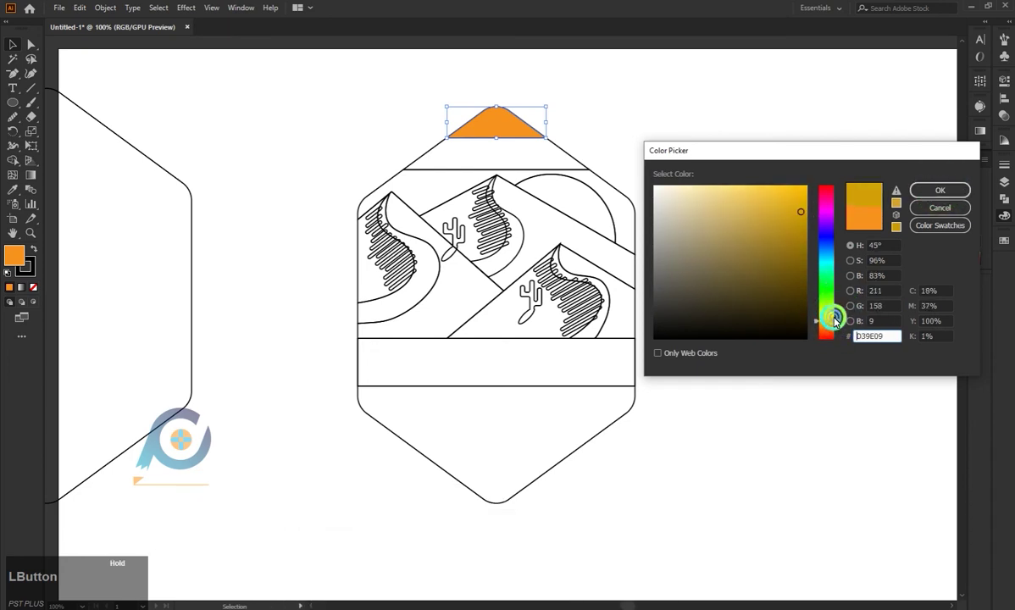
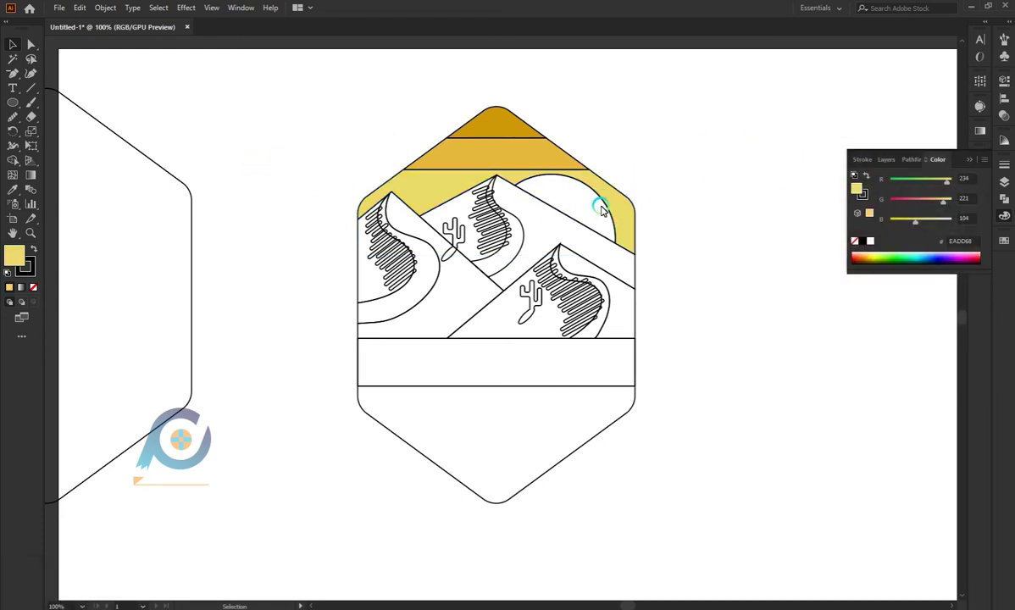
Select the sun circle and give it a bright pale-yellow fill.
click(605, 198)
click(920, 223)
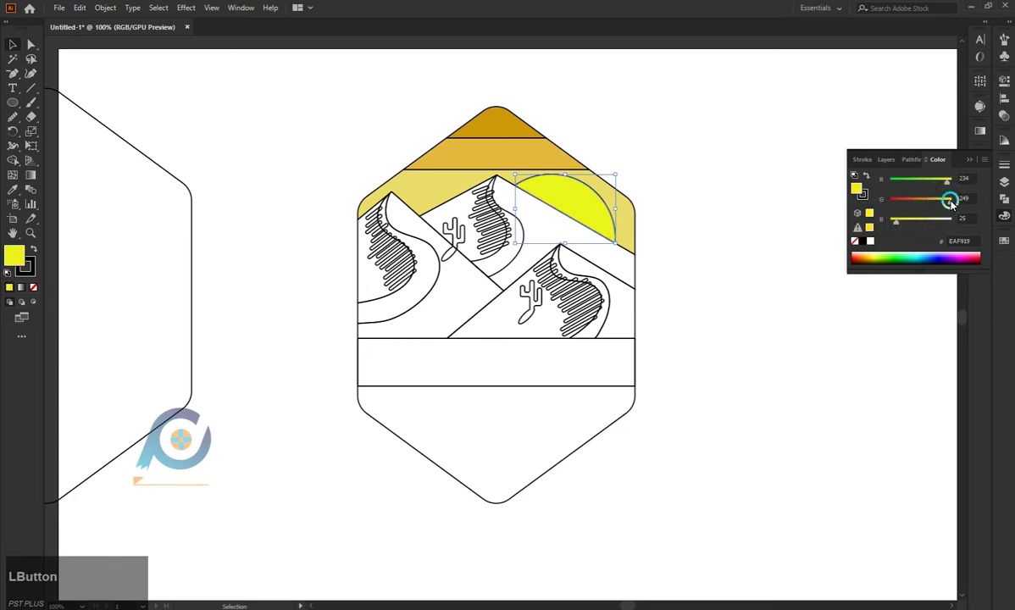
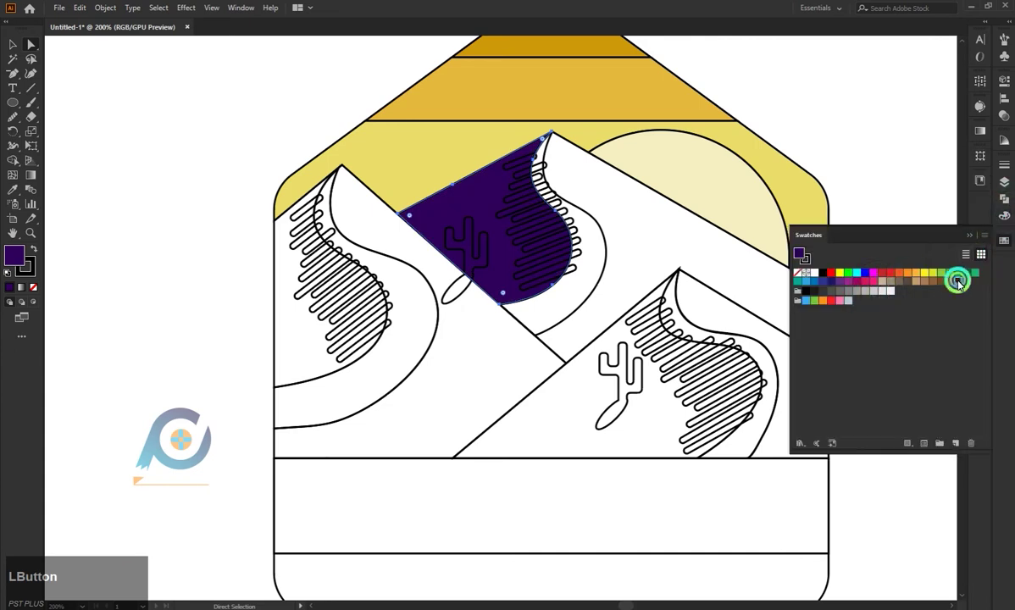
Fill the middle dune's shaded side warm dark brown and select the rear dune's shadow shape.
click(993, 220)
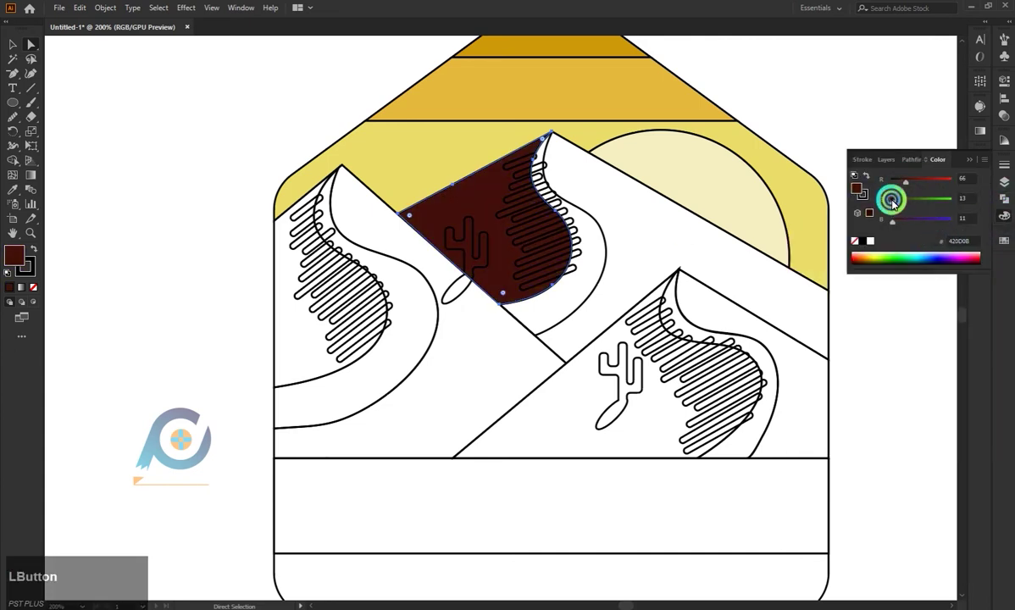
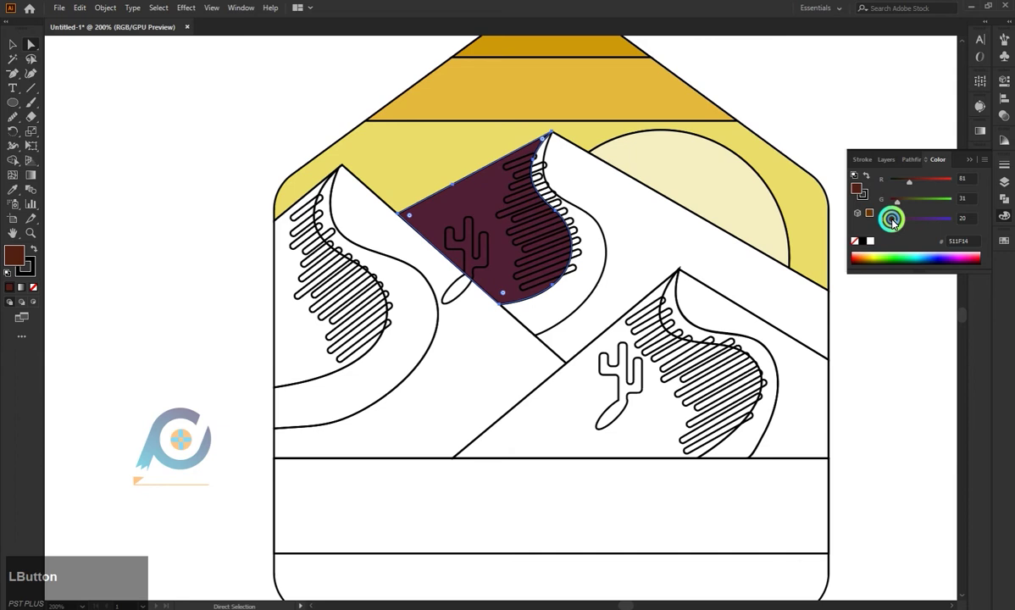
click(987, 162)
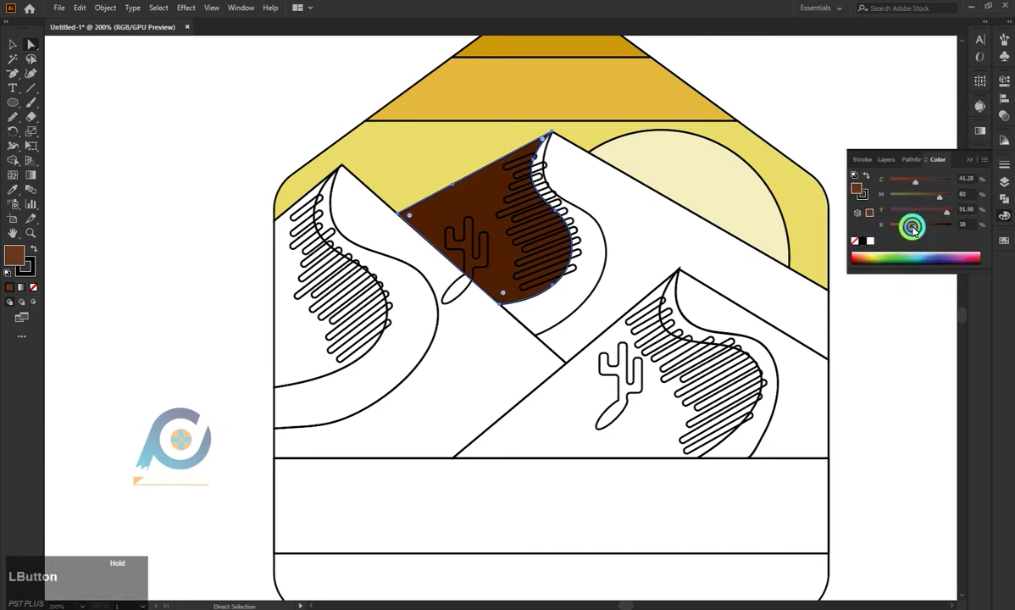
click(244, 110)
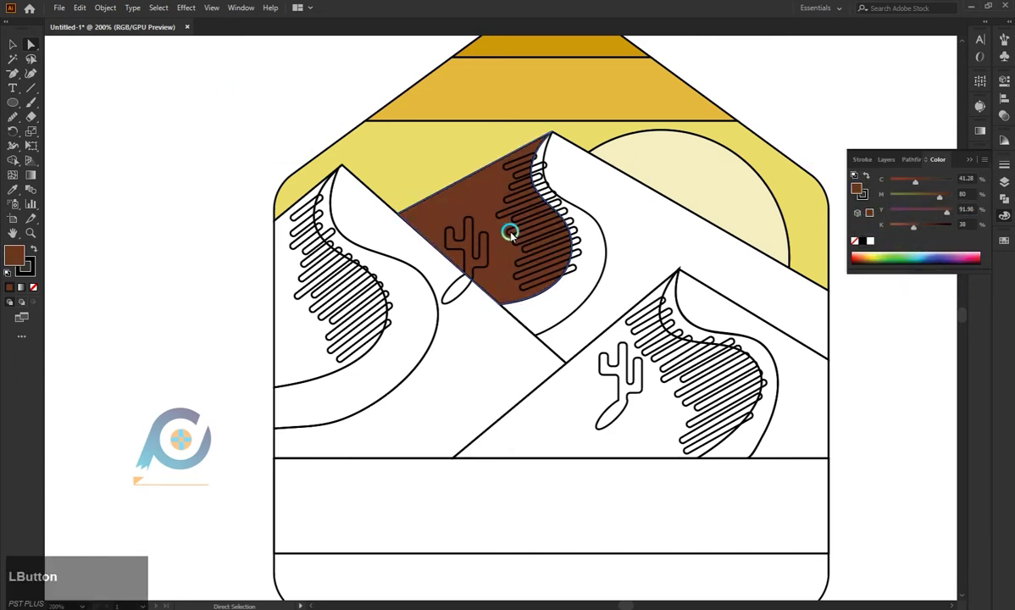
click(486, 250)
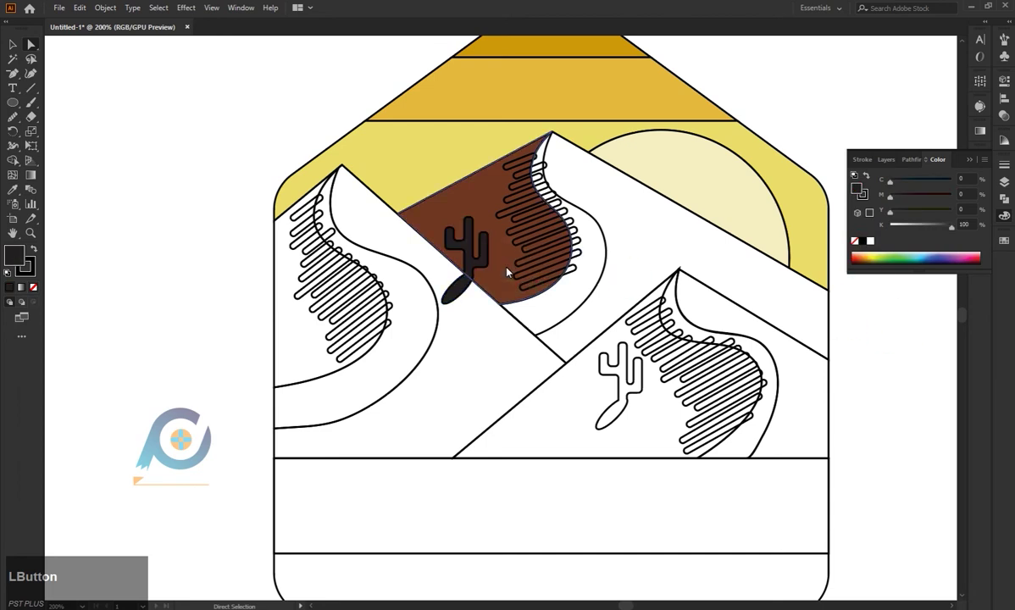
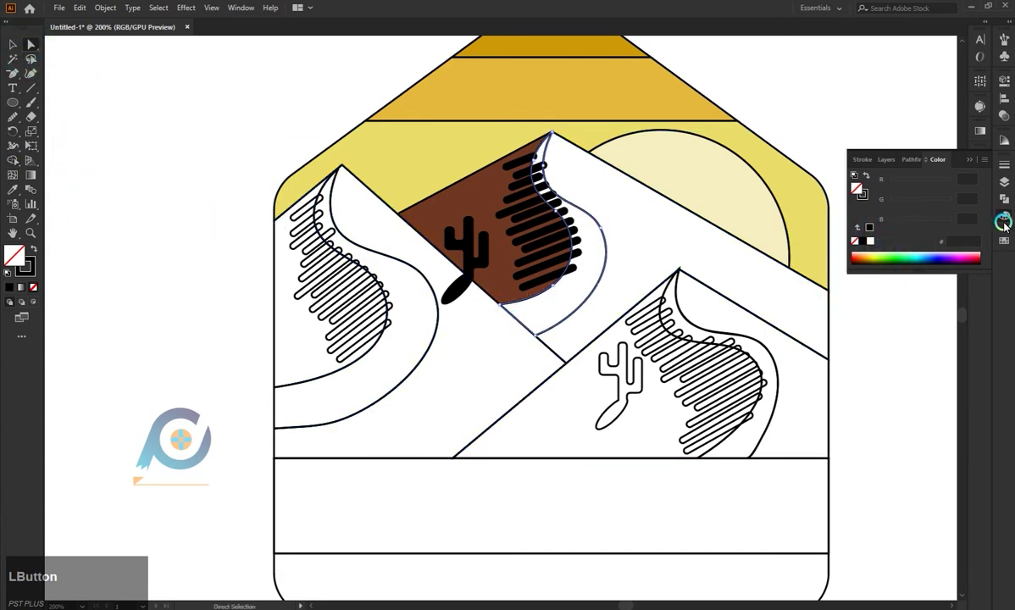
Fill the dune's curved highlight with tan and lighten it toward peach.
click(921, 284)
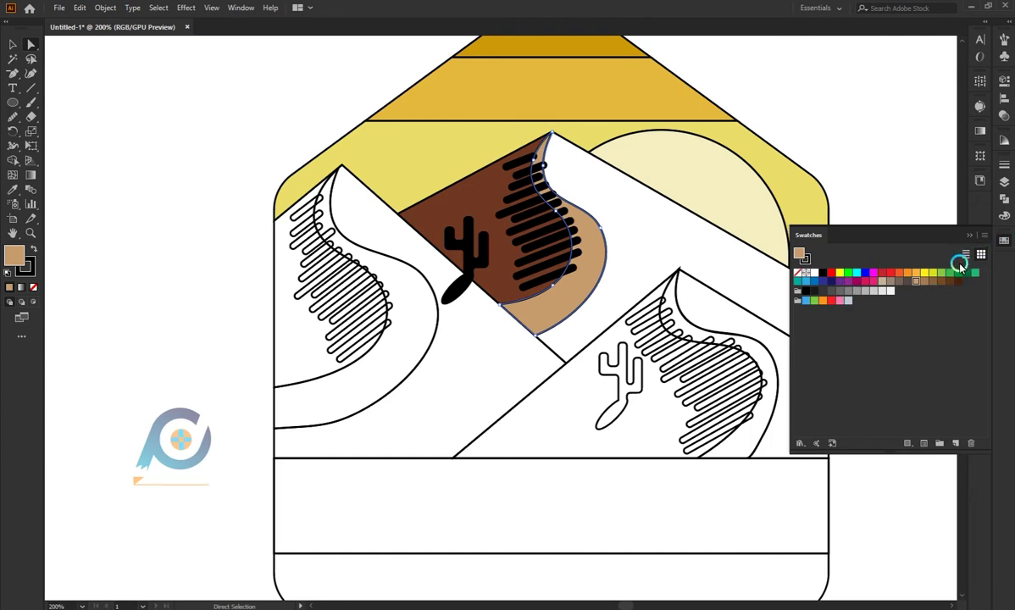
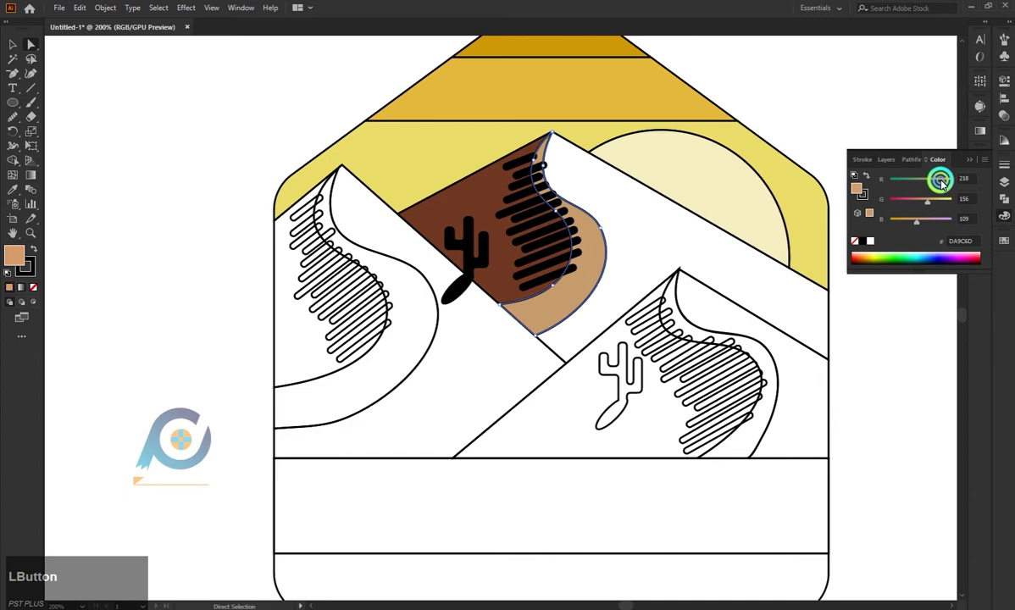
click(947, 182)
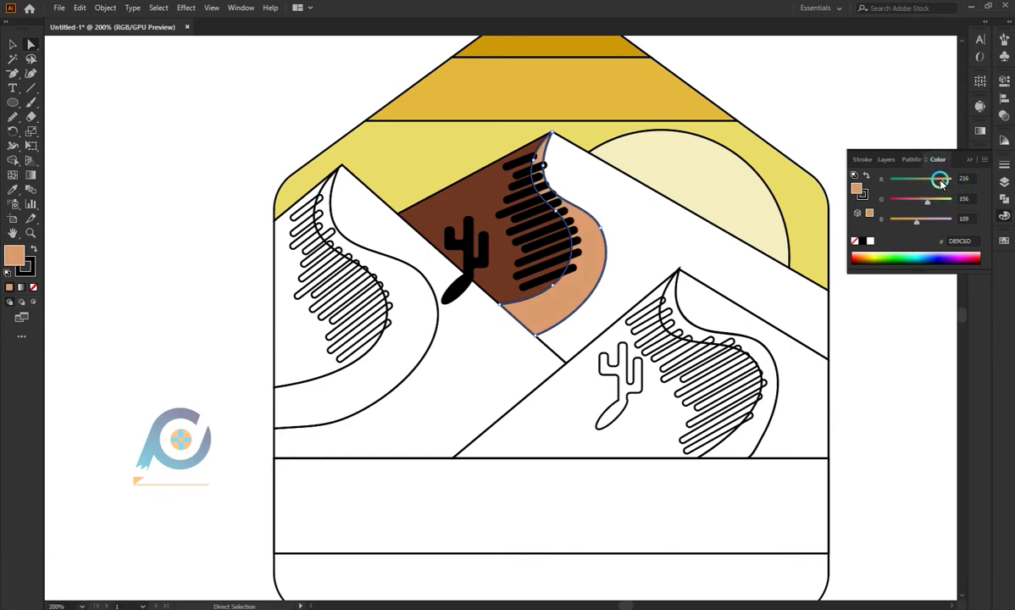
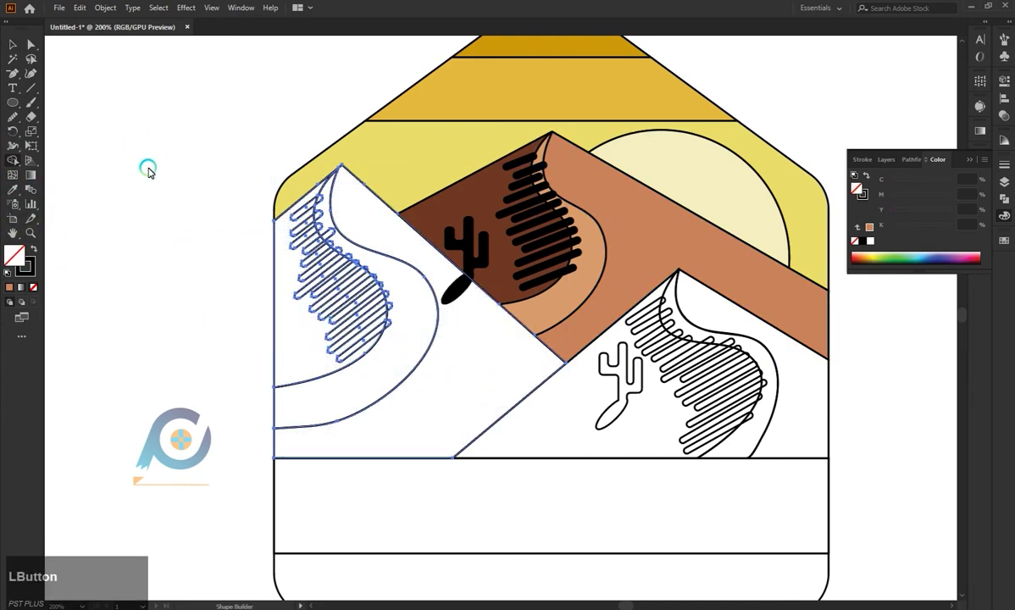
Build the left dune's shadow into a shape and fix its stacking order.
key(Up)
key(Right)
key(Left)
click(190, 257)
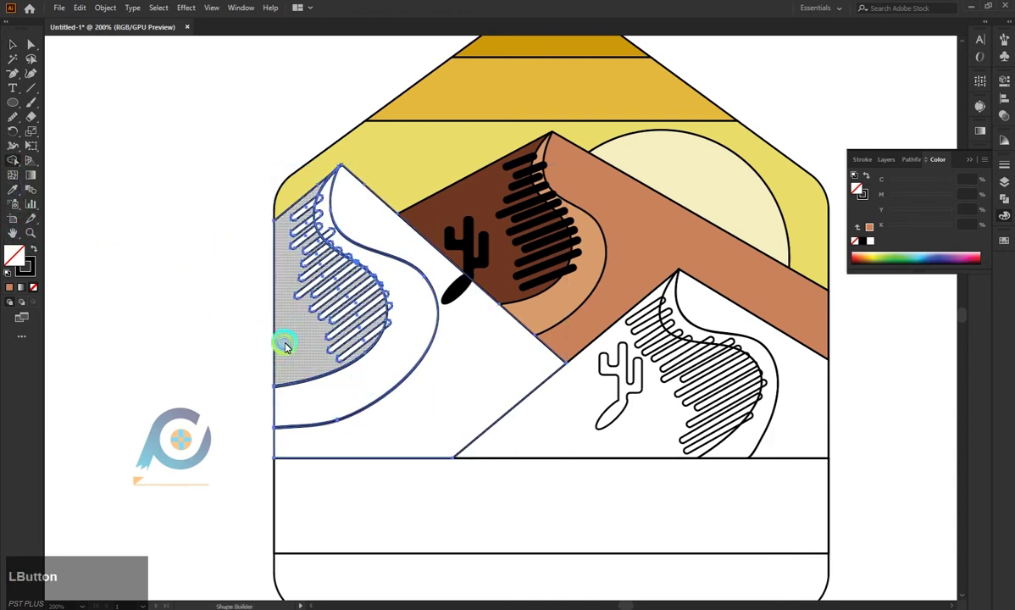
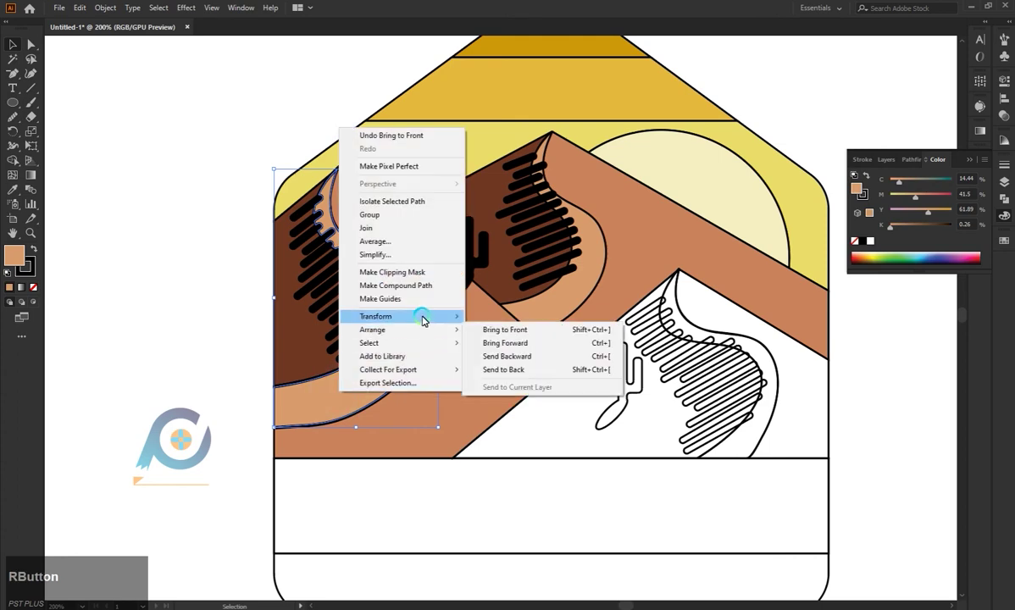
click(485, 333)
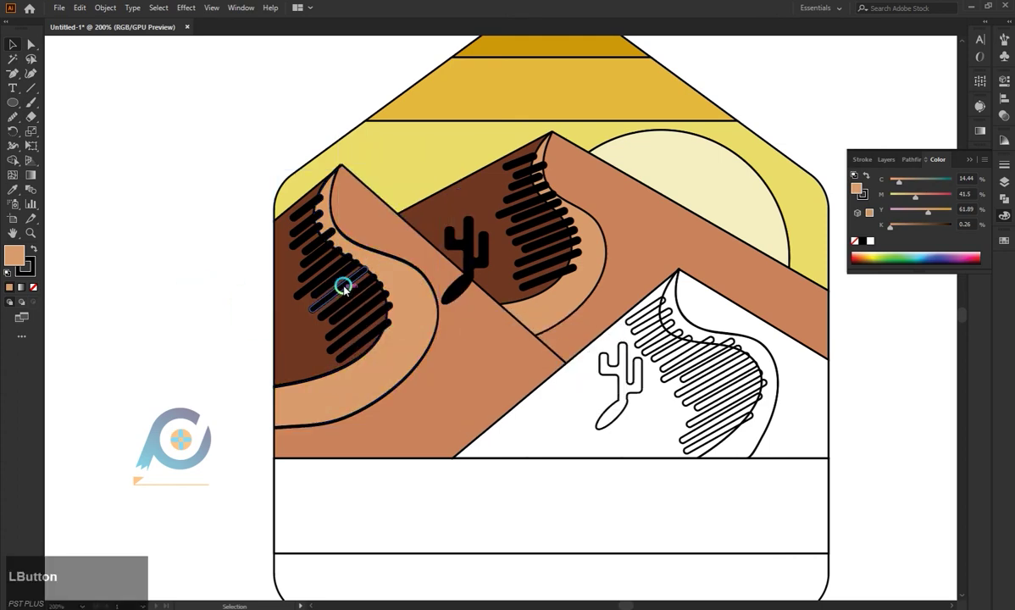
Undo the mistaken left-dune changes and select one of its hatch lines.
key(ctrl+z)
text(zzzz)
key(ctrl+z)
click(153, 339)
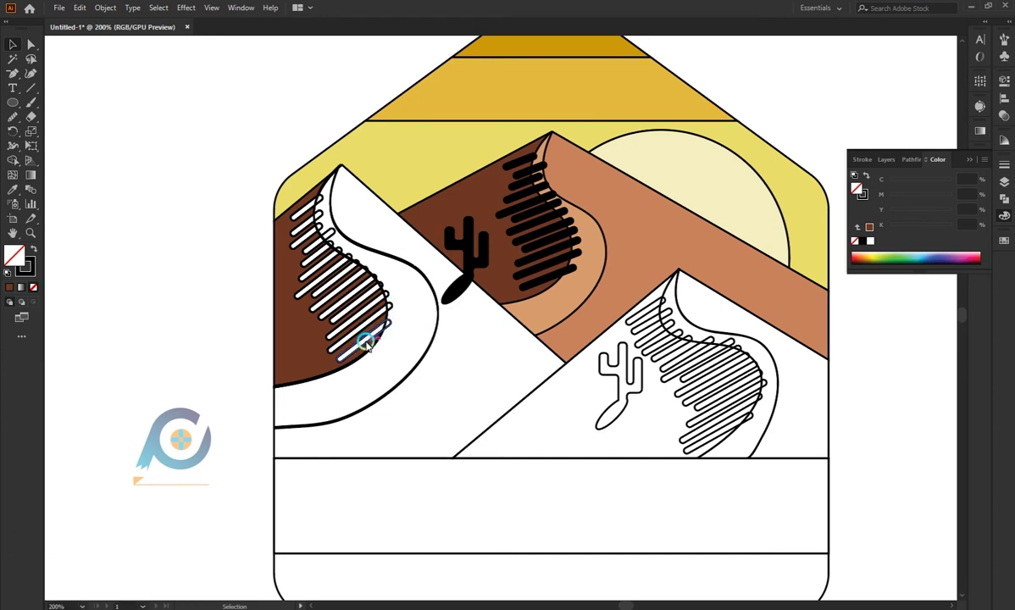
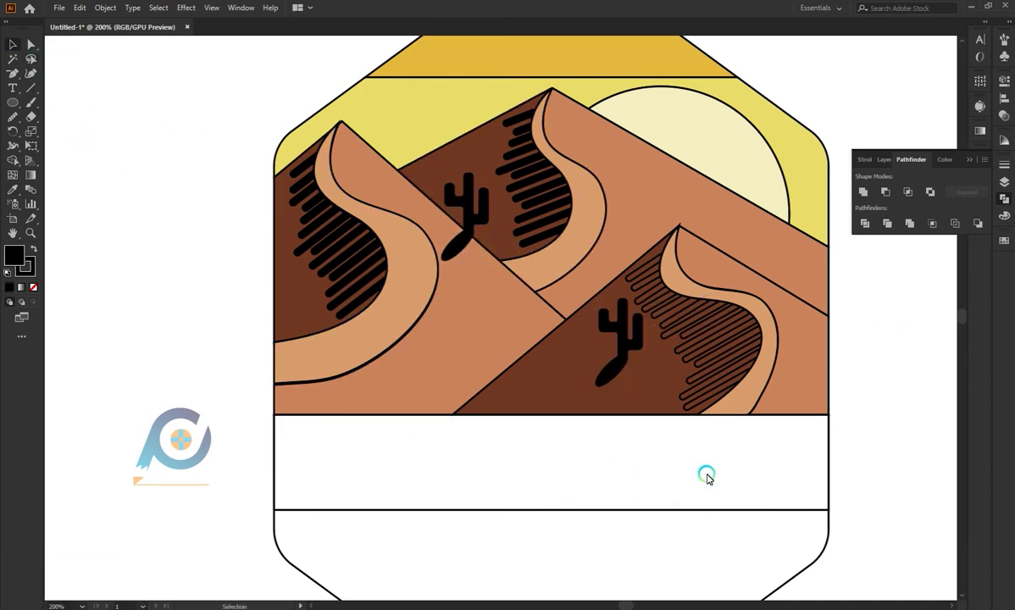
Scroll the view over the band and base of the badge.
scroll(up, 3)
scroll(down, 3)
scroll(up, 3)
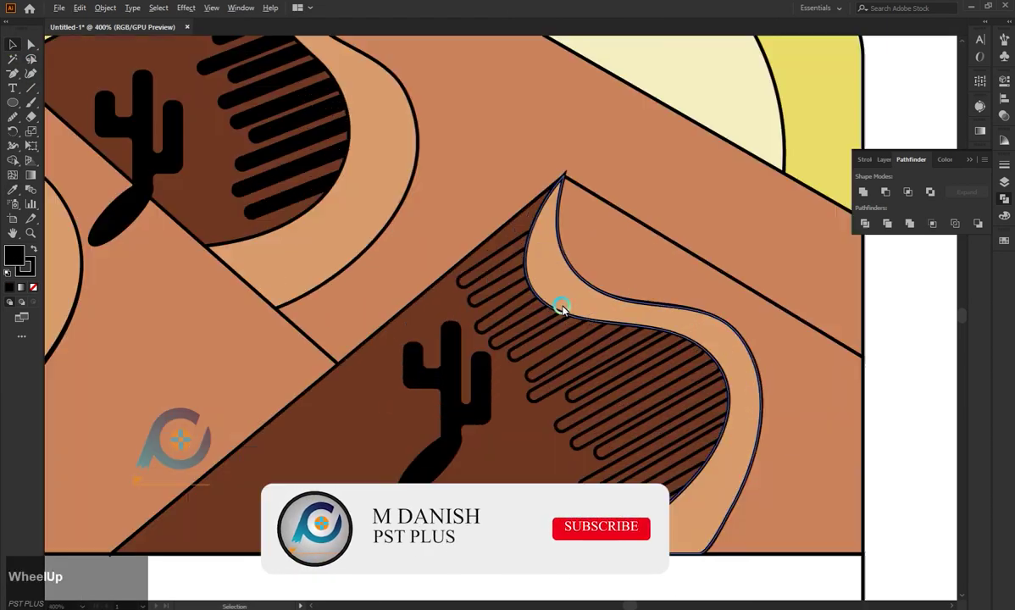
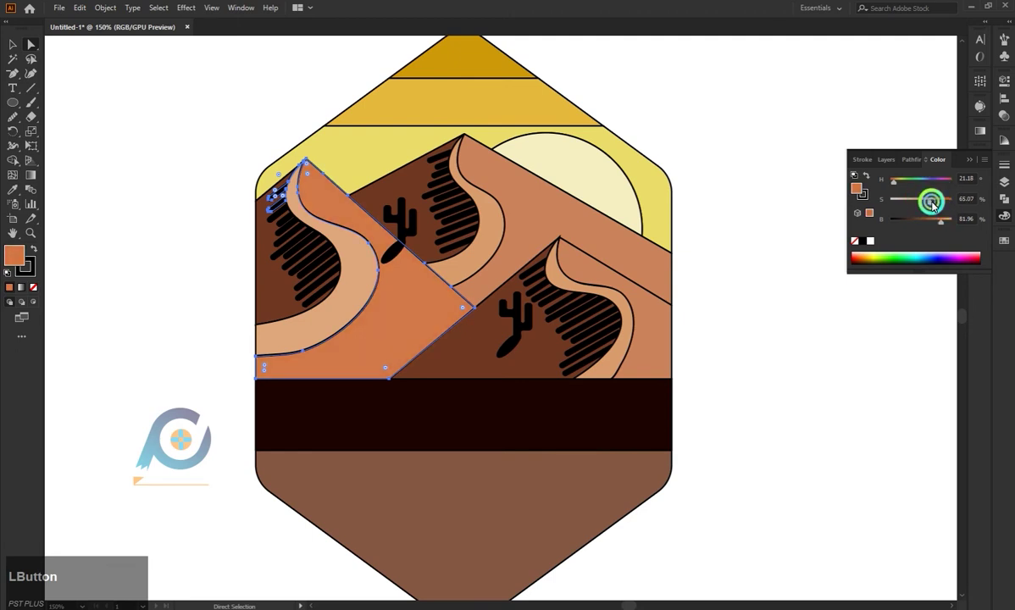
Adjust the left dune face colour and lighten a rivet to pale beige.
click(834, 366)
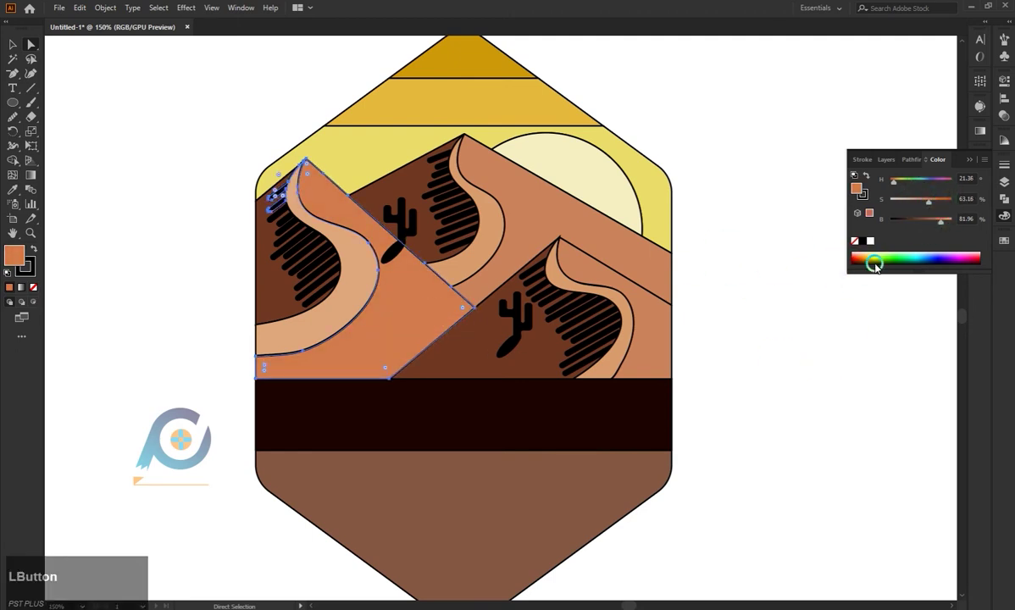
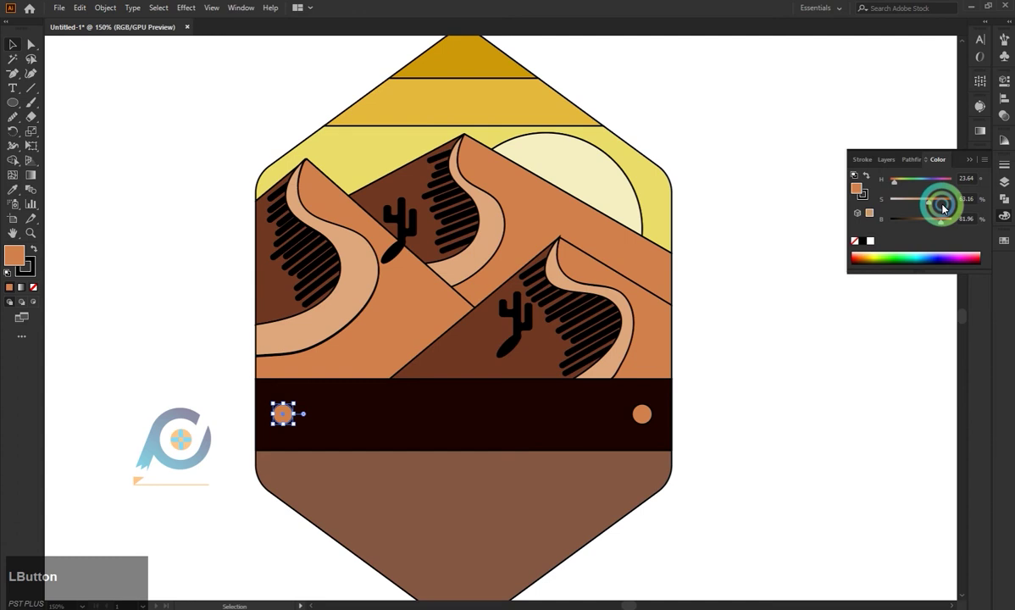
click(901, 182)
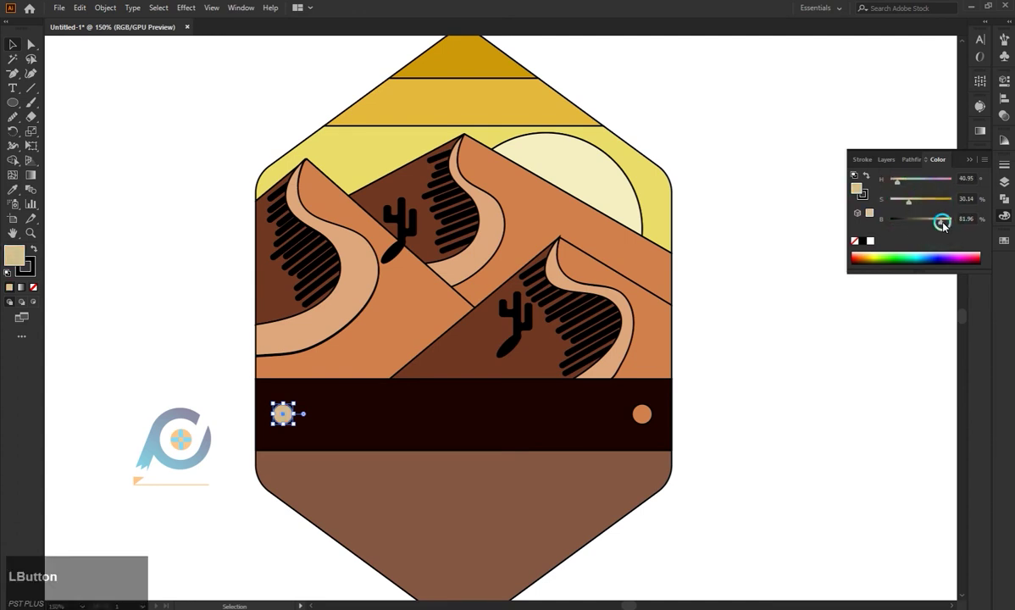
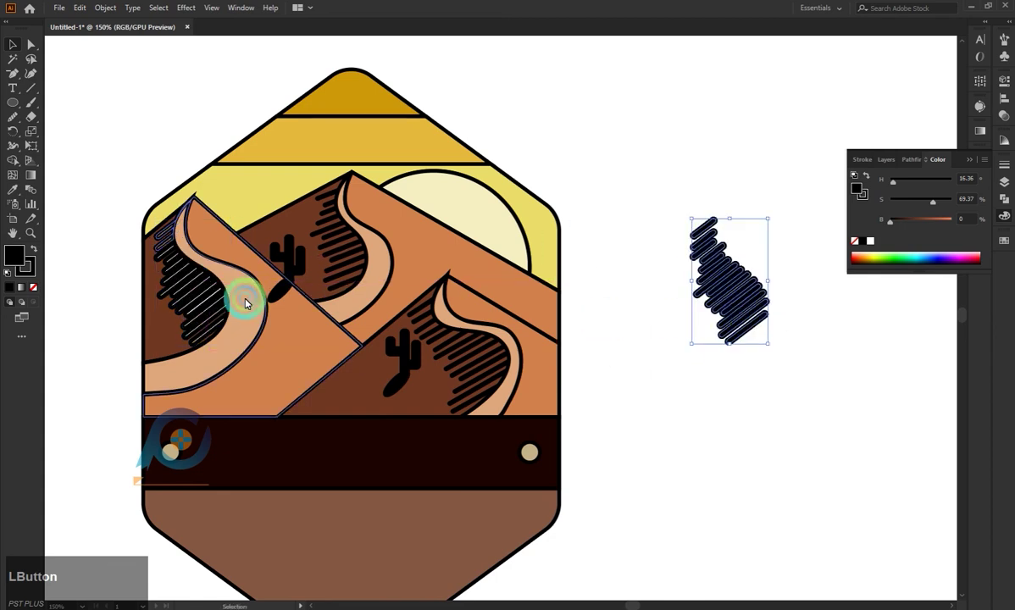
Select the left dune's shadow and its hatch lines for clipping, then the rear cactus.
click(151, 293)
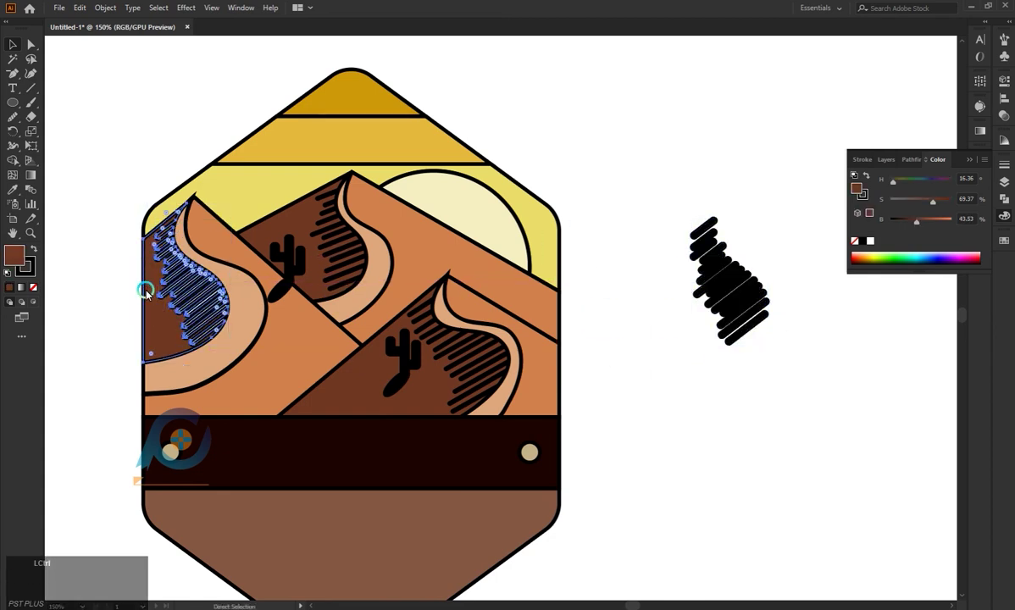
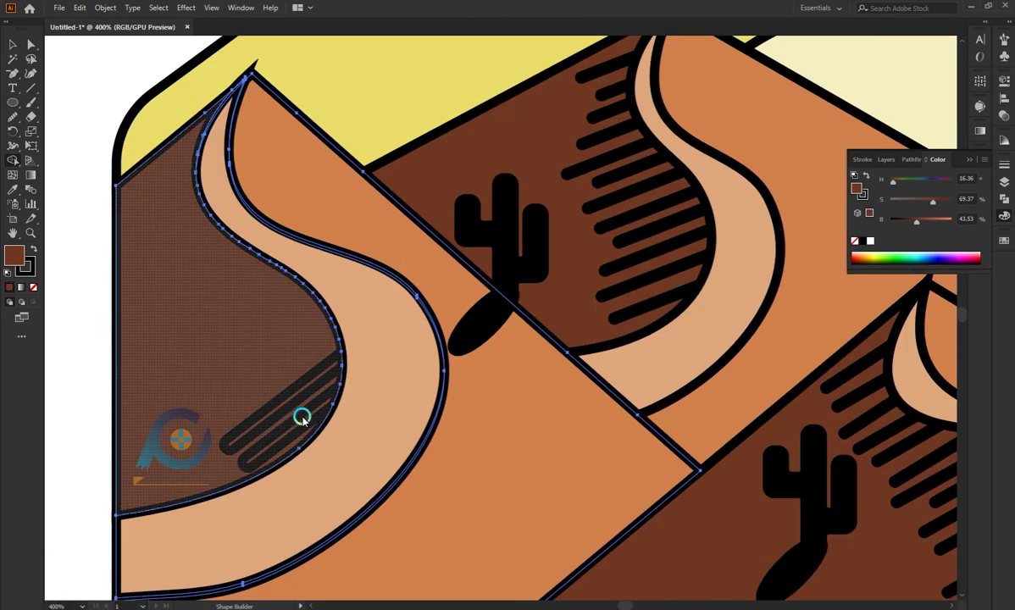
click(18, 45)
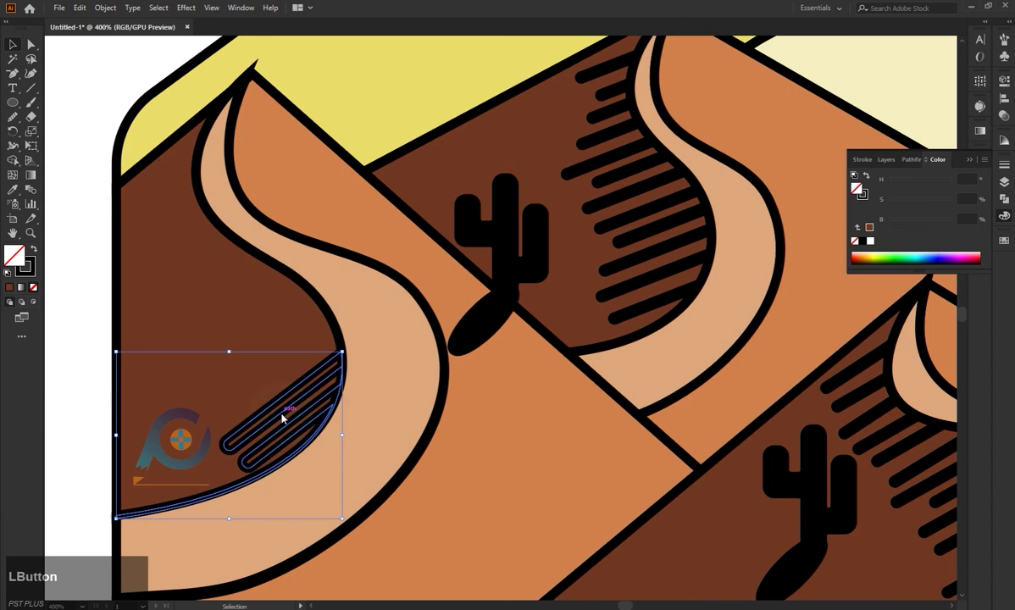
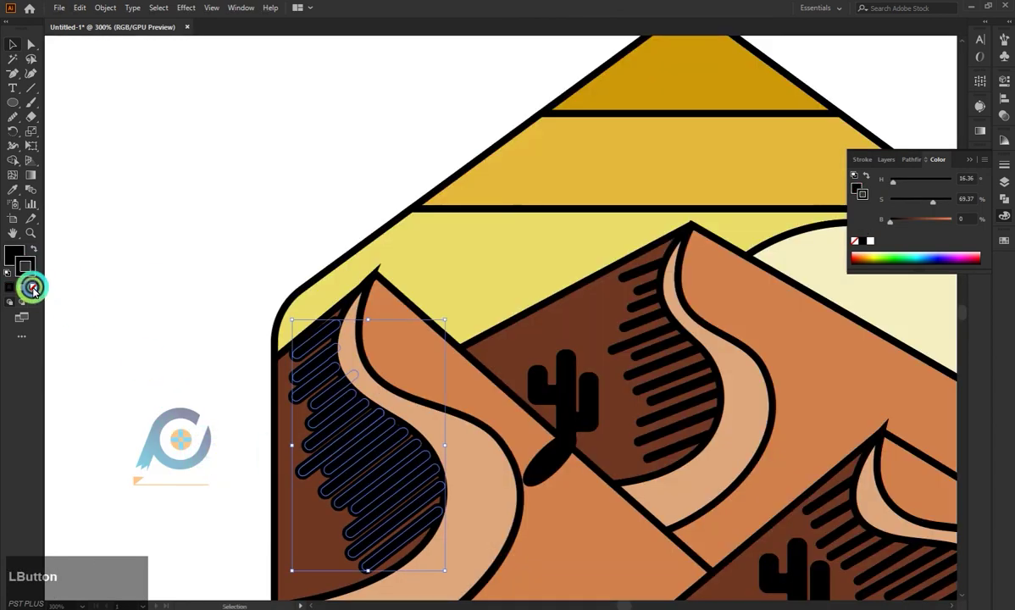
scroll(down, 3)
scroll(down, 3)
scroll(up, 3)
scroll(down, 3)
scroll(down, 3)
scroll(up, 3)
scroll(down, 3)
click(453, 280)
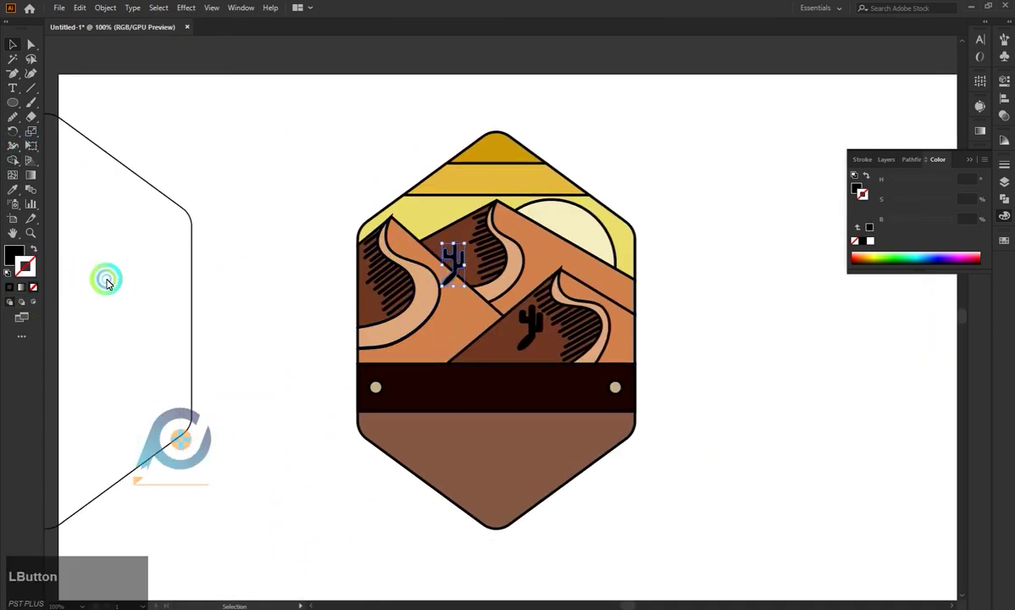